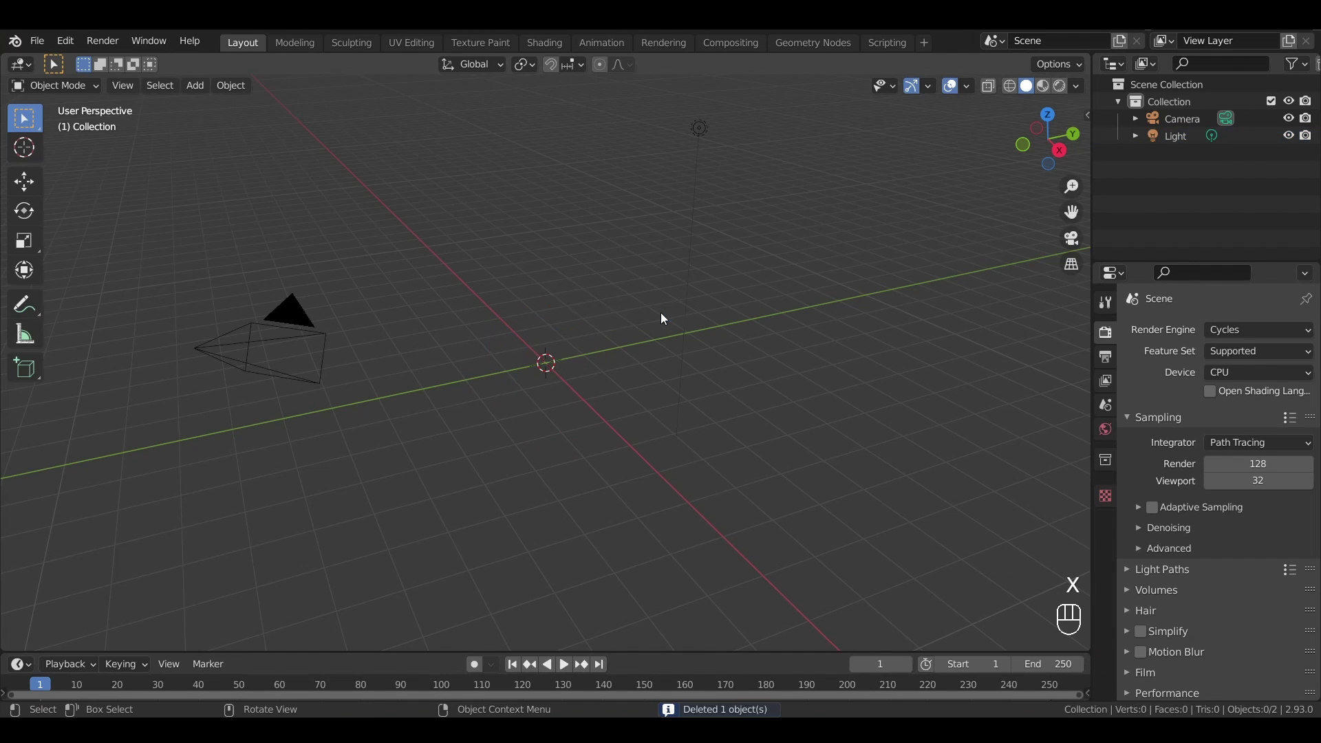
- Add an Icosphere with raised subdivisions, shade it smooth and name it Planet
key("shift+a")
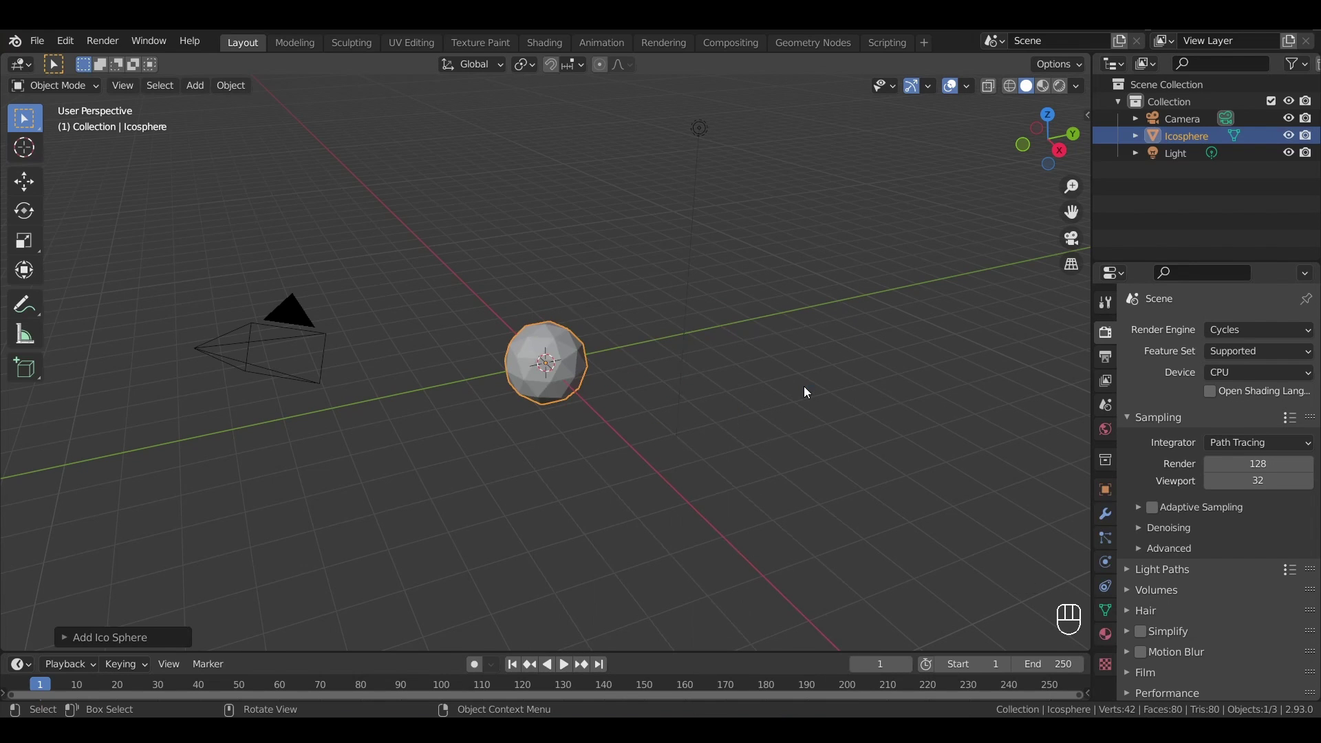
left_click(65, 639)
left_click(284, 471)
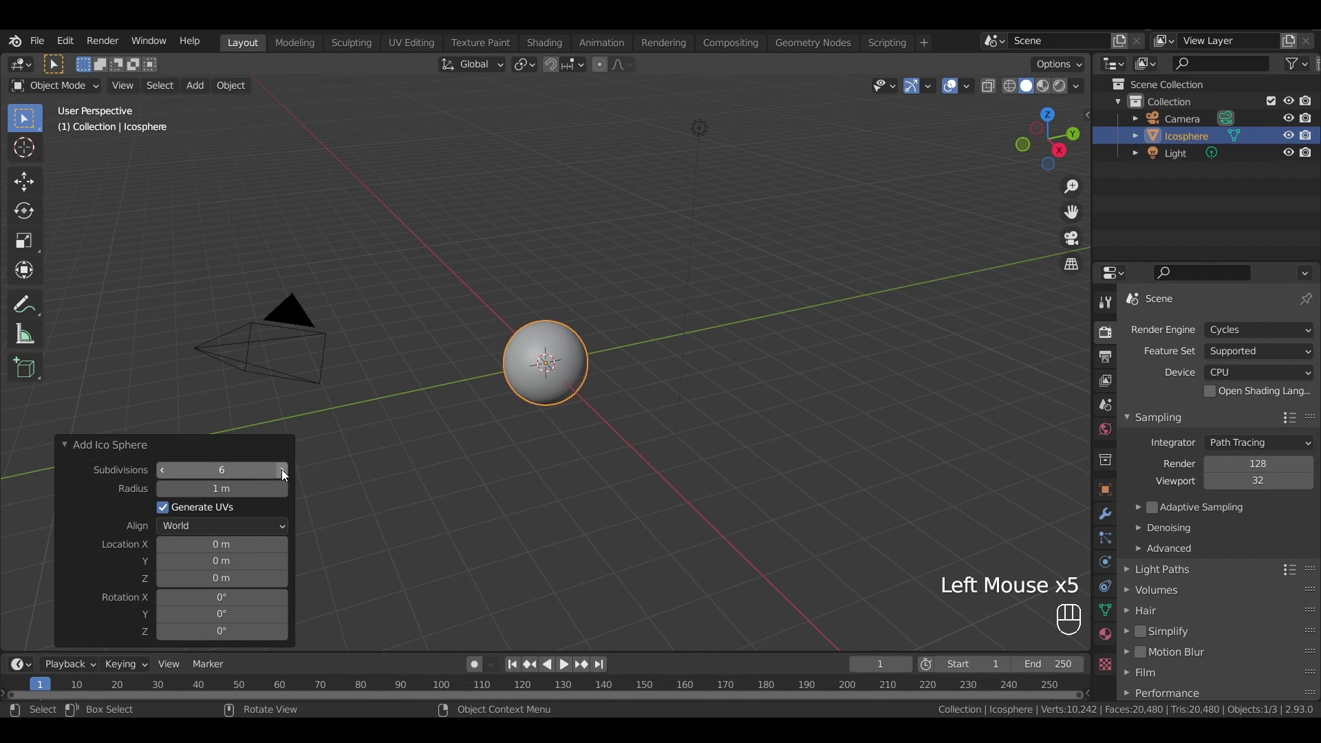
left_click(239, 90)
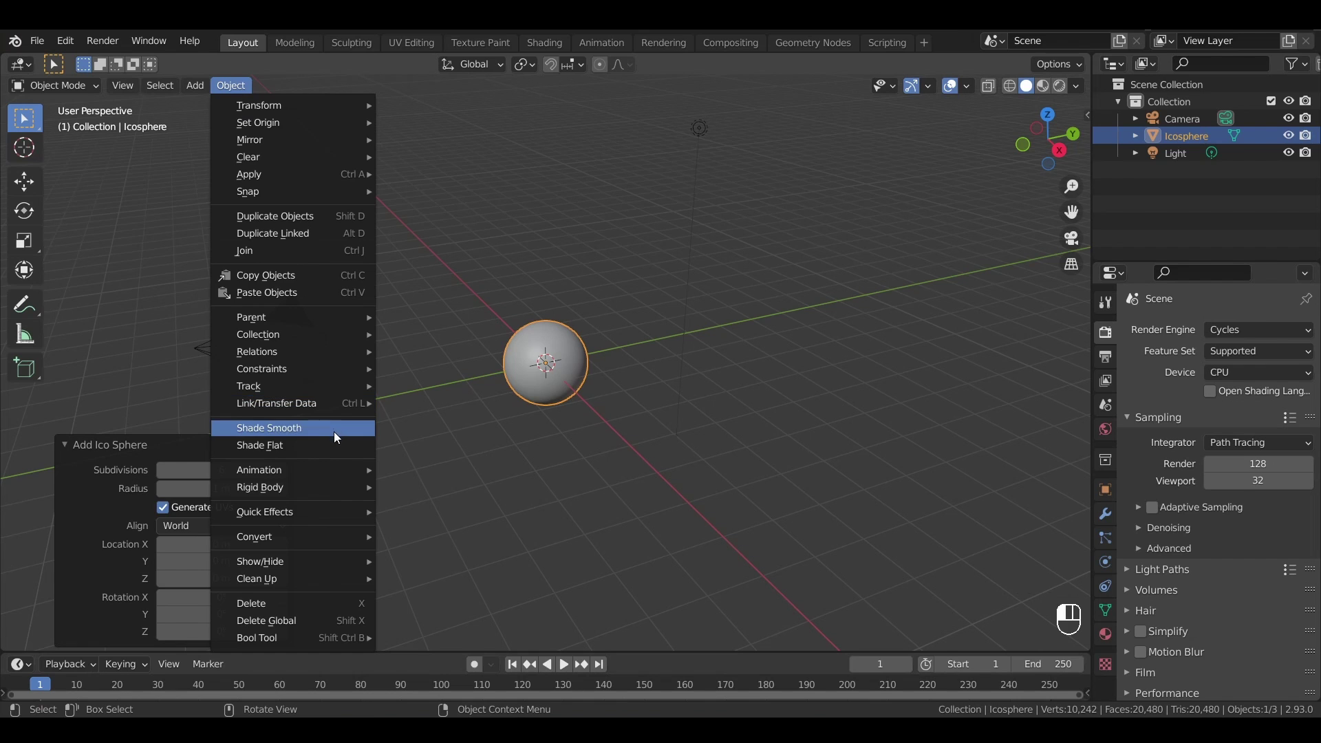
scroll("up", 3)
key("F2")
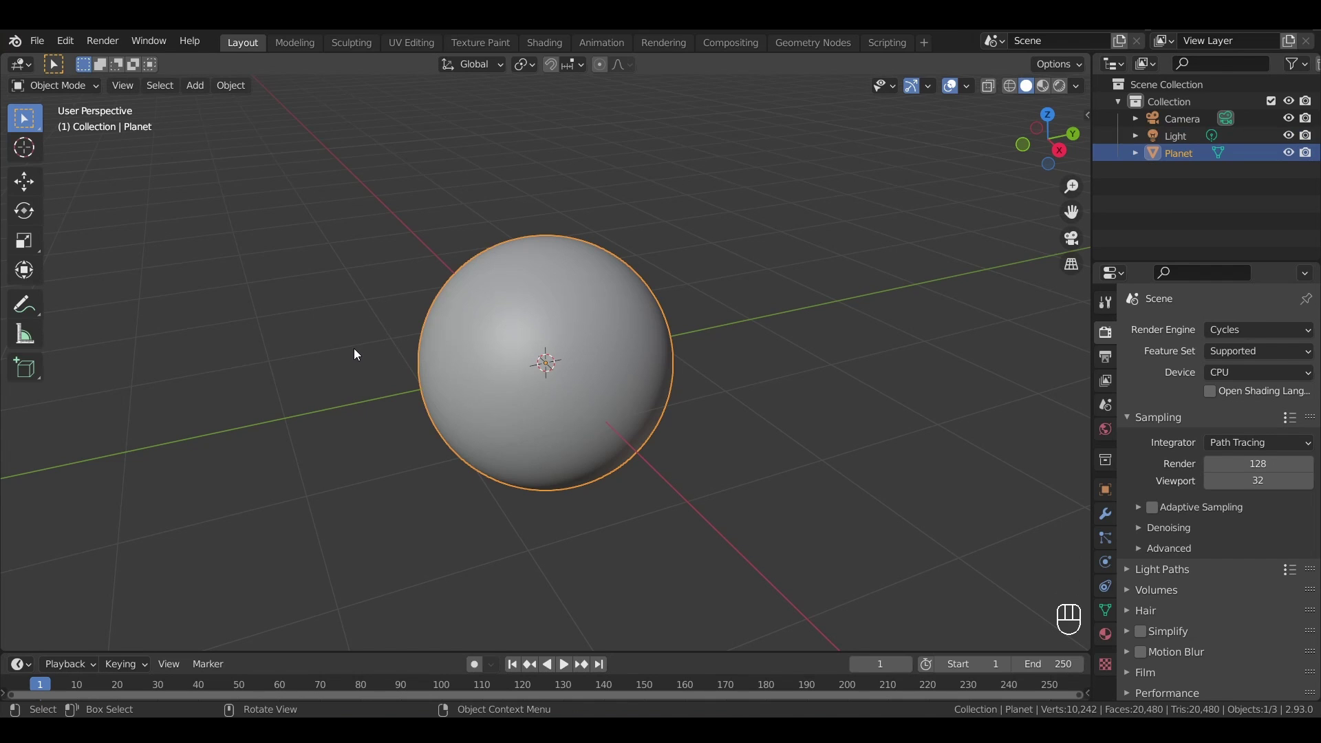
- Duplicate the sphere in place twice, naming the copies Clouds and Atmosphere
key("shift+d")
right_click(358, 352)
key("F2")
key("shift+d")
right_click(358, 351)
key("F2")
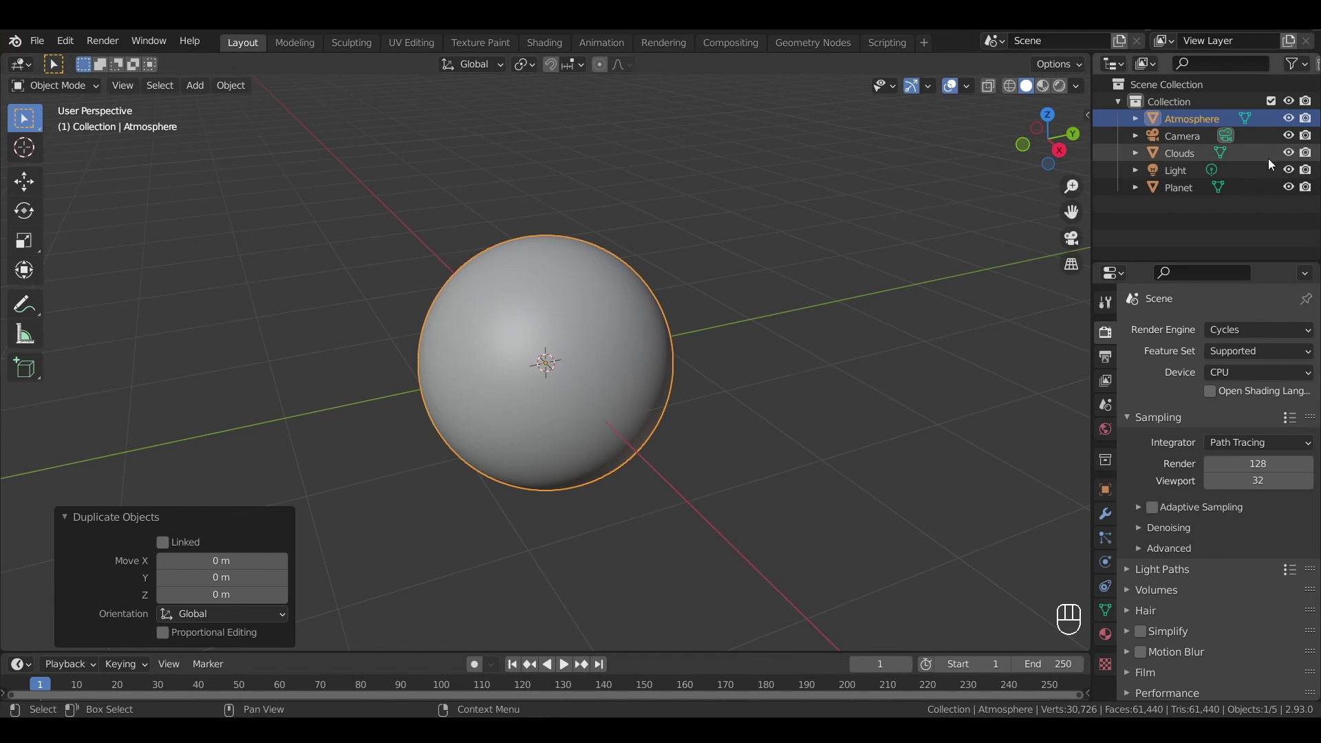
- Hide the Clouds and Atmosphere spheres and reselect the Planet object
left_click(1295, 156)
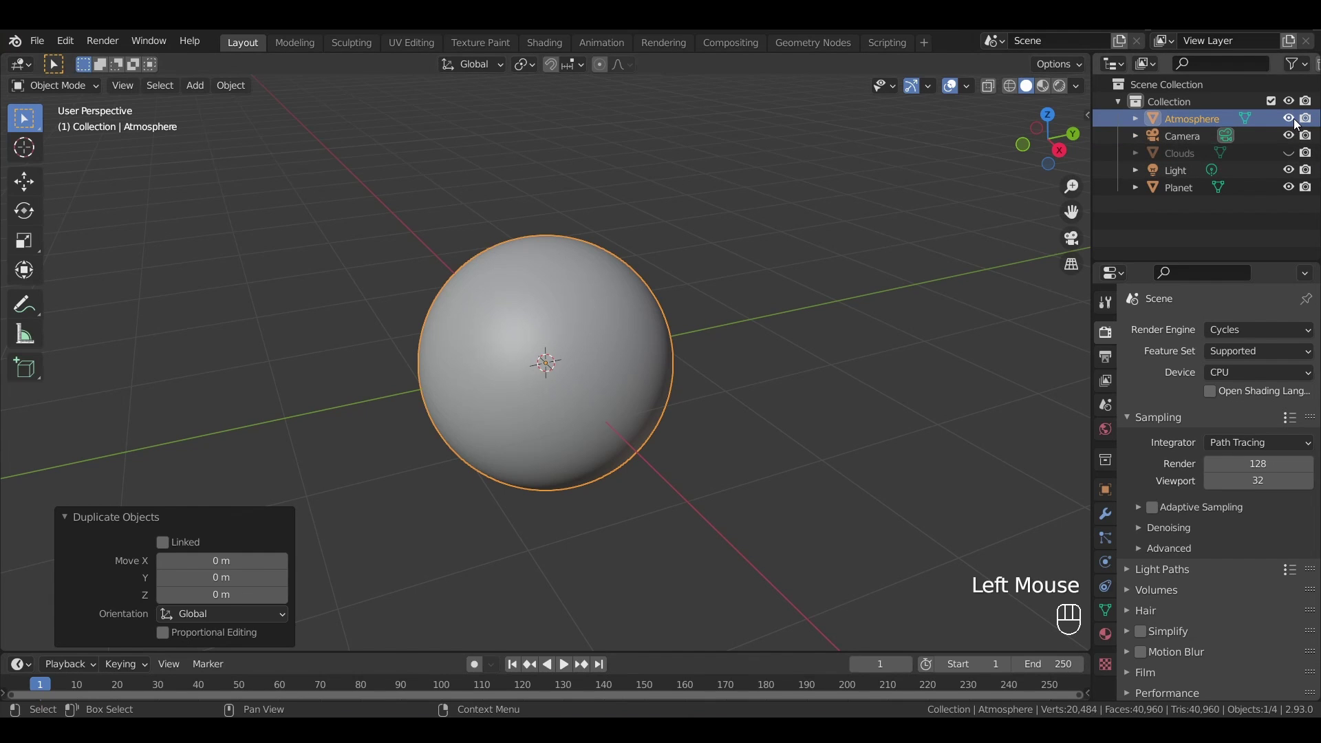
left_click(1298, 122)
left_click(1187, 193)
scroll("down", 3)
scroll("down", 3)
left_click(406, 339)
scroll("down", 3)
- Reset the camera's location and rotation, rotate it 90° on X and move it back along Y
key("alt+g")
key("alt+r")
key("x")
key("shift+9")
key("shift+0")
key("Return")
key("g")
key("y")
- Set the render resolution X to 1080 for a square frame and look through the camera
left_click(405, 363)
left_click(1215, 350)
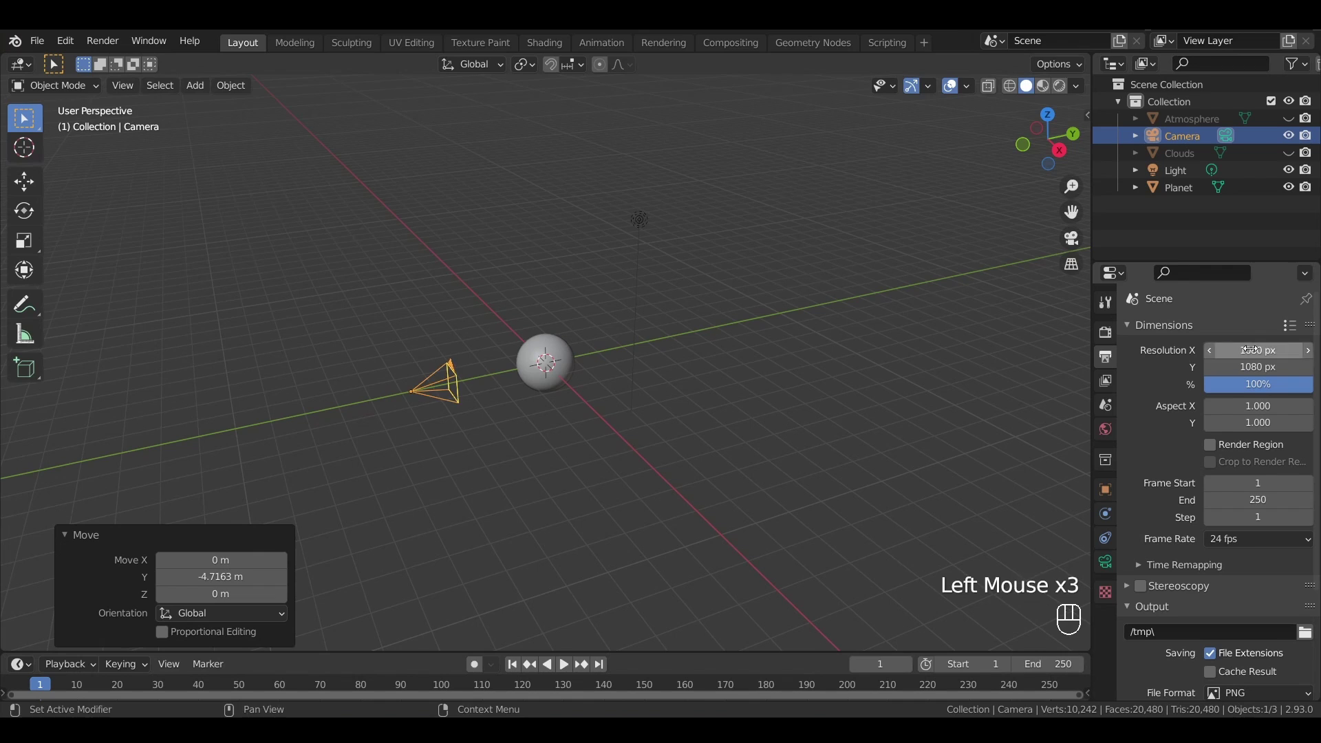
left_click(1074, 237)
key("g")
key("z")
key("z")
- Adjust the camera view of the planet and show the N-panel
left_click(903, 420)
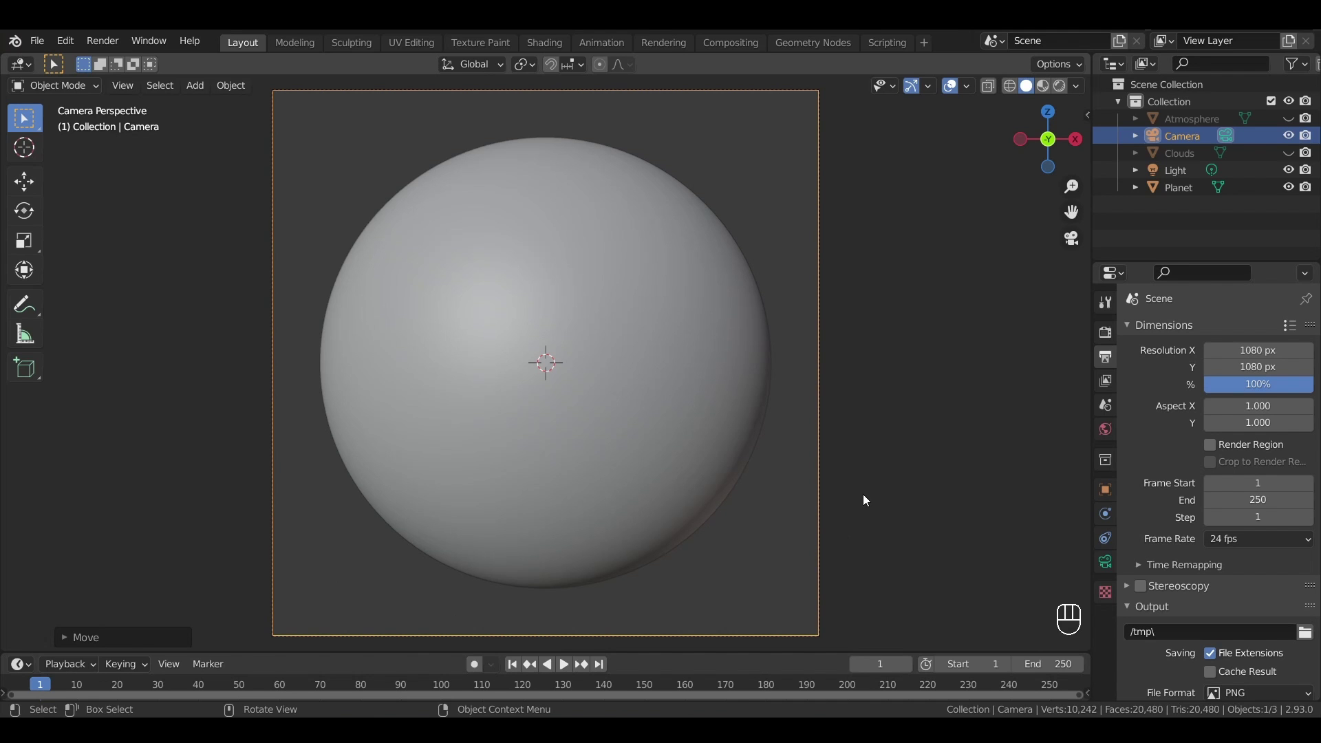
left_click(866, 499)
left_click(1111, 566)
left_click(1195, 410)
middle_click(857, 466)
scroll("up", 3)
scroll("down", 3)
scroll("down", 3)
key("n")
- Select the light and rotate it 45° around Y
left_click(974, 213)
left_click_drag(714, 426, 796, 366)
key("r")
key("y")
key("shift+4")
key("shift+5")
key("Return")
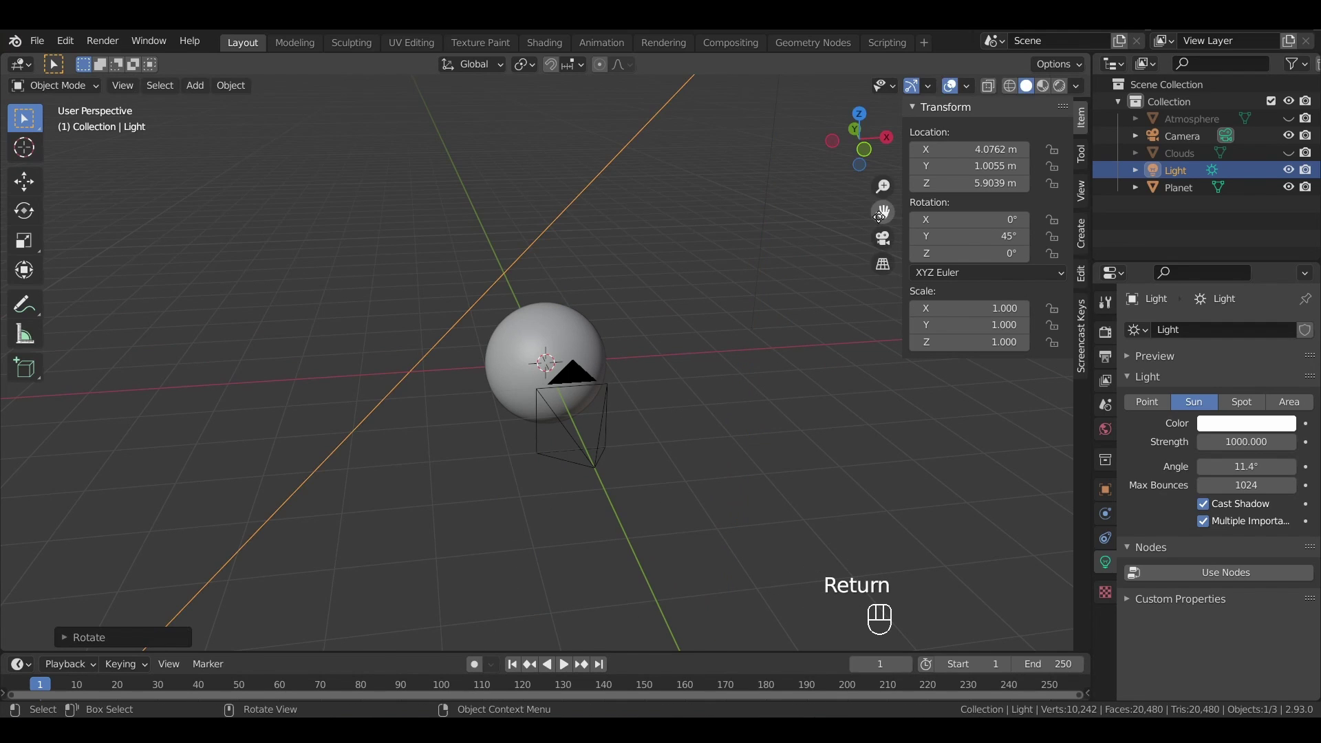
- Switch the viewport to Rendered shading and tilt the sun's X rotation to about 28°
left_click(892, 244)
left_click(1065, 91)
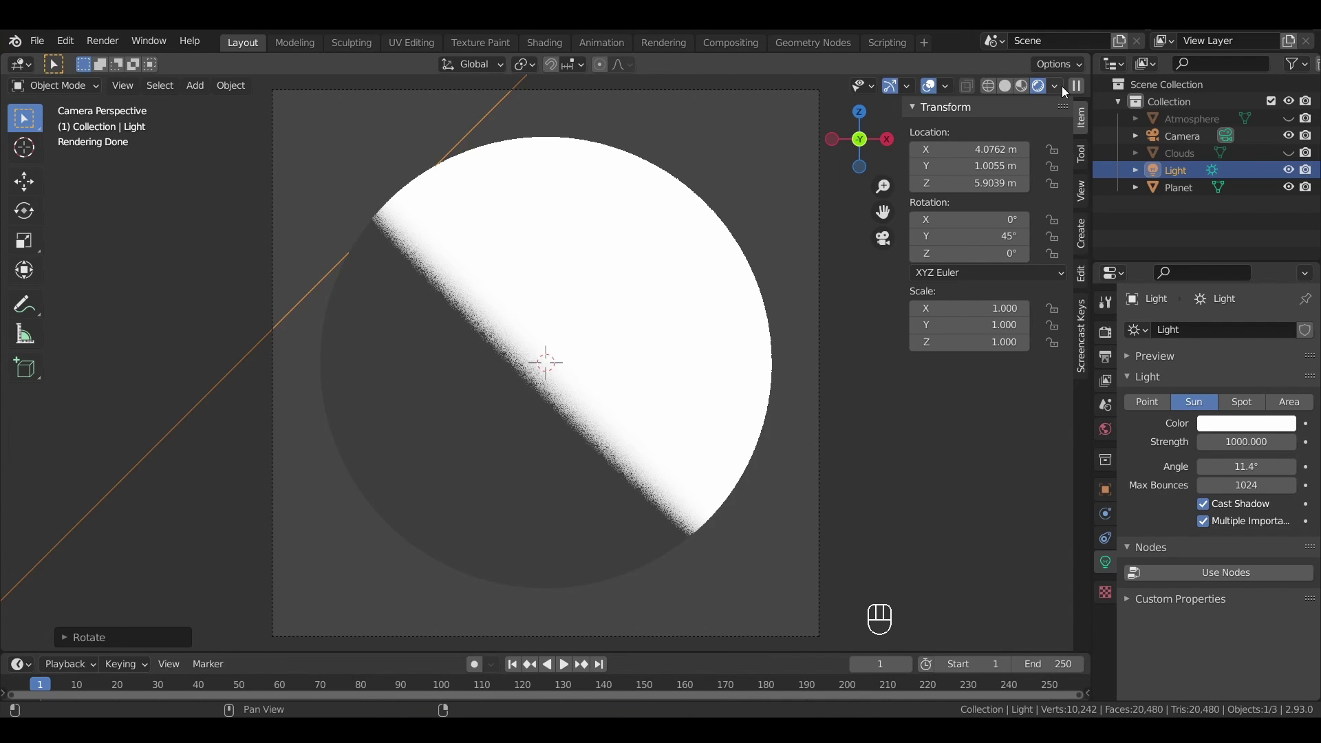
left_click(1065, 90)
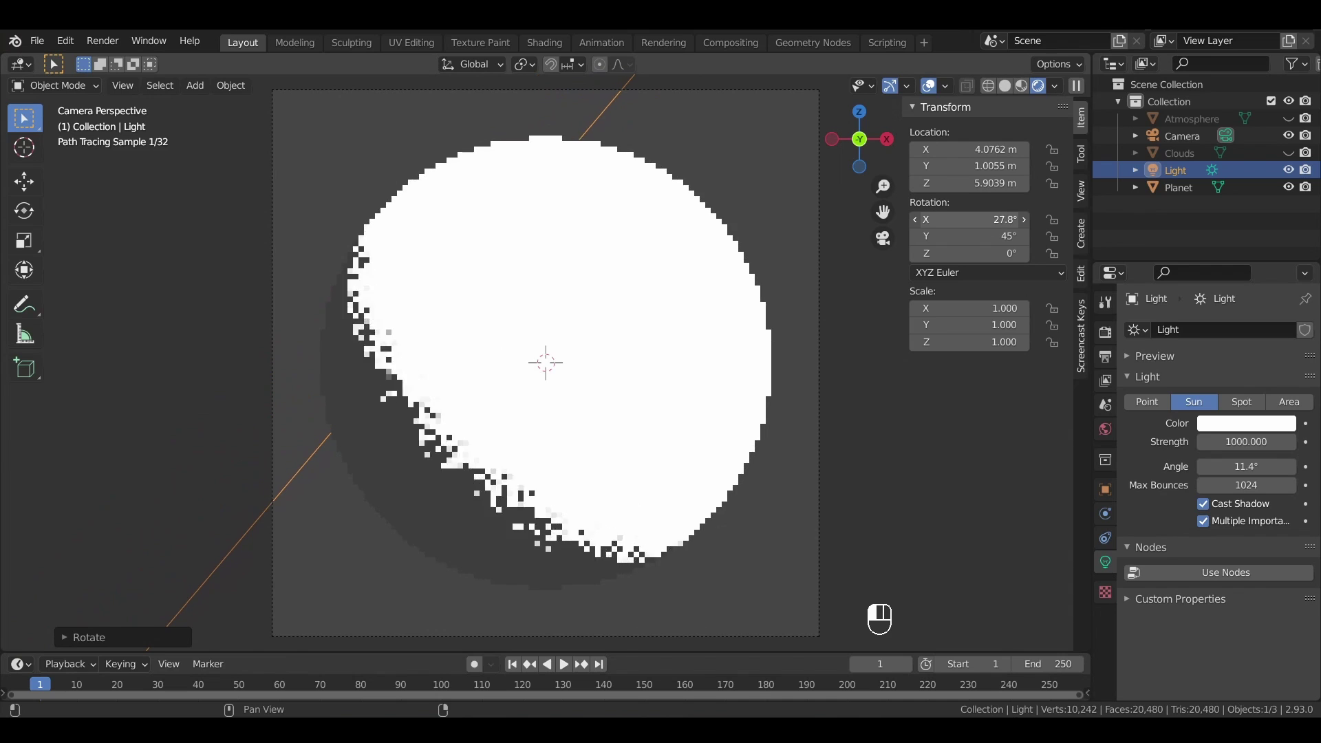
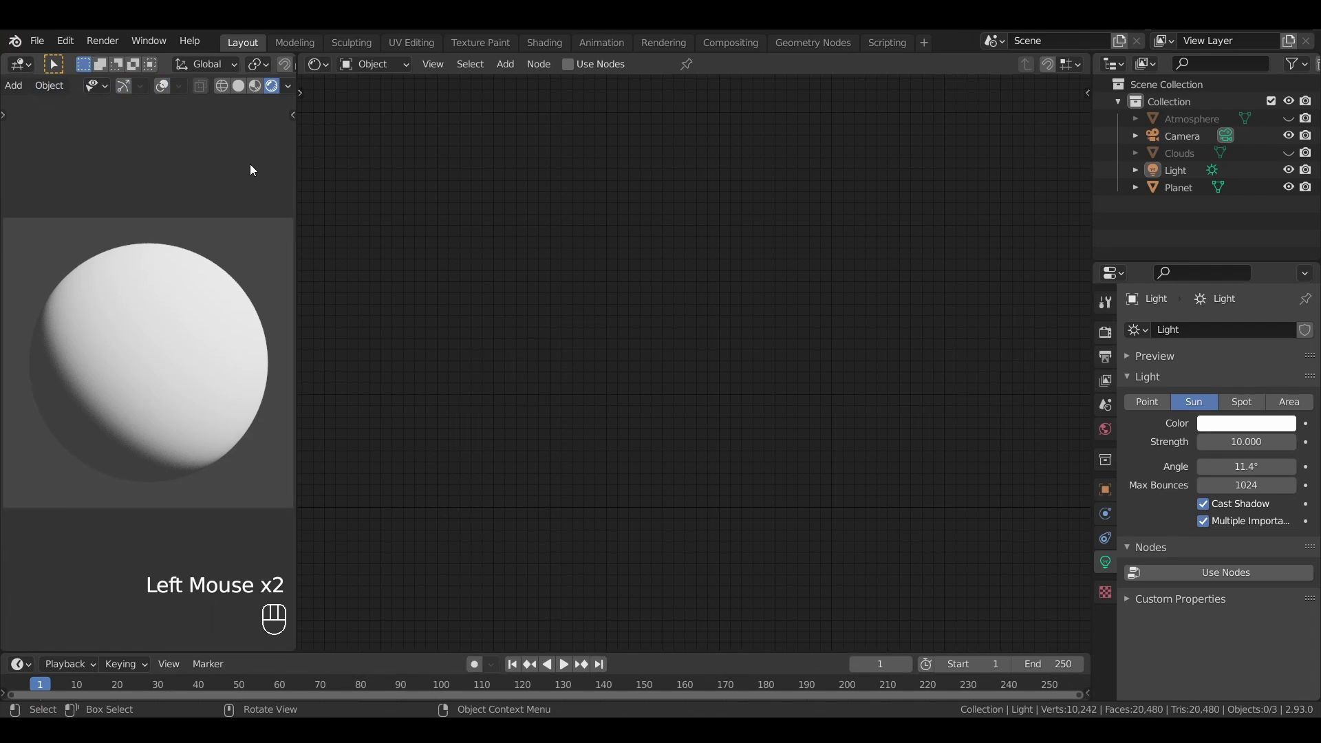
- Arrange the Planet's new material nodes, moving the Material Output and Principled BSDF apart
left_click_drag(127, 364, 1101, 178)
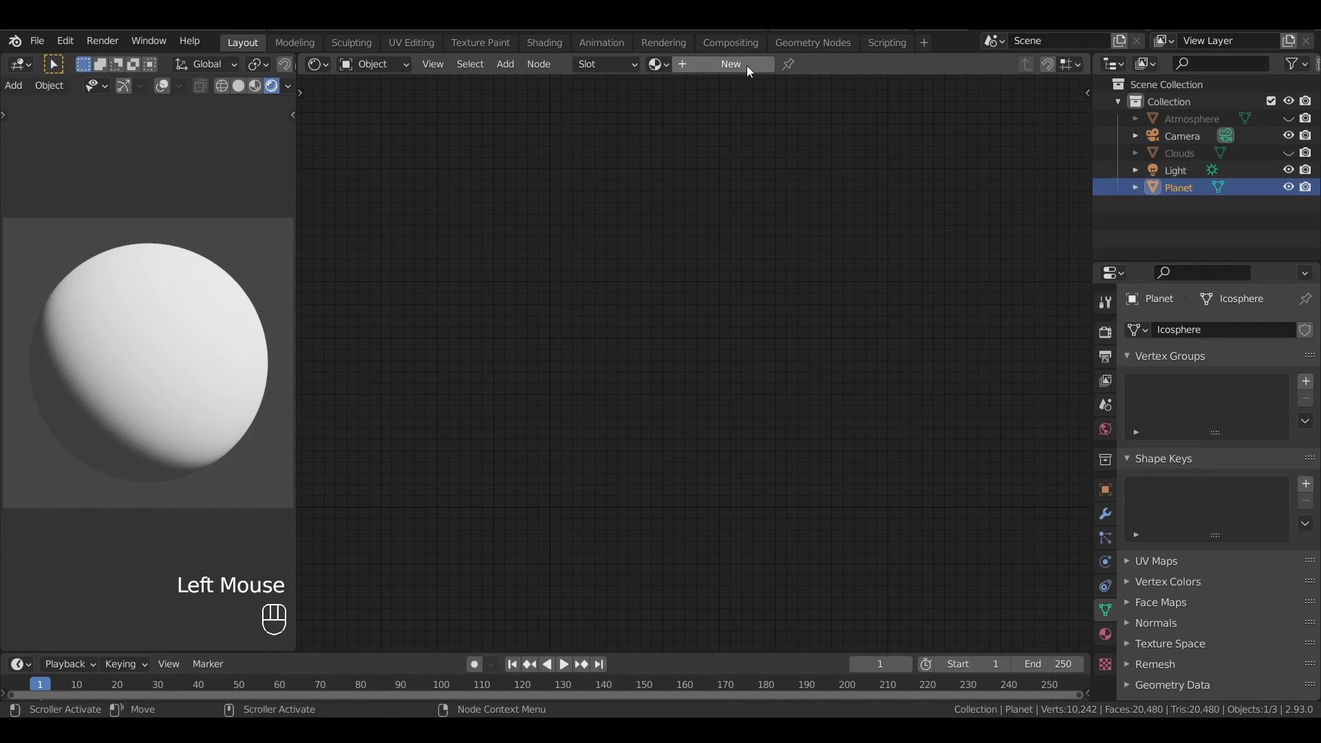
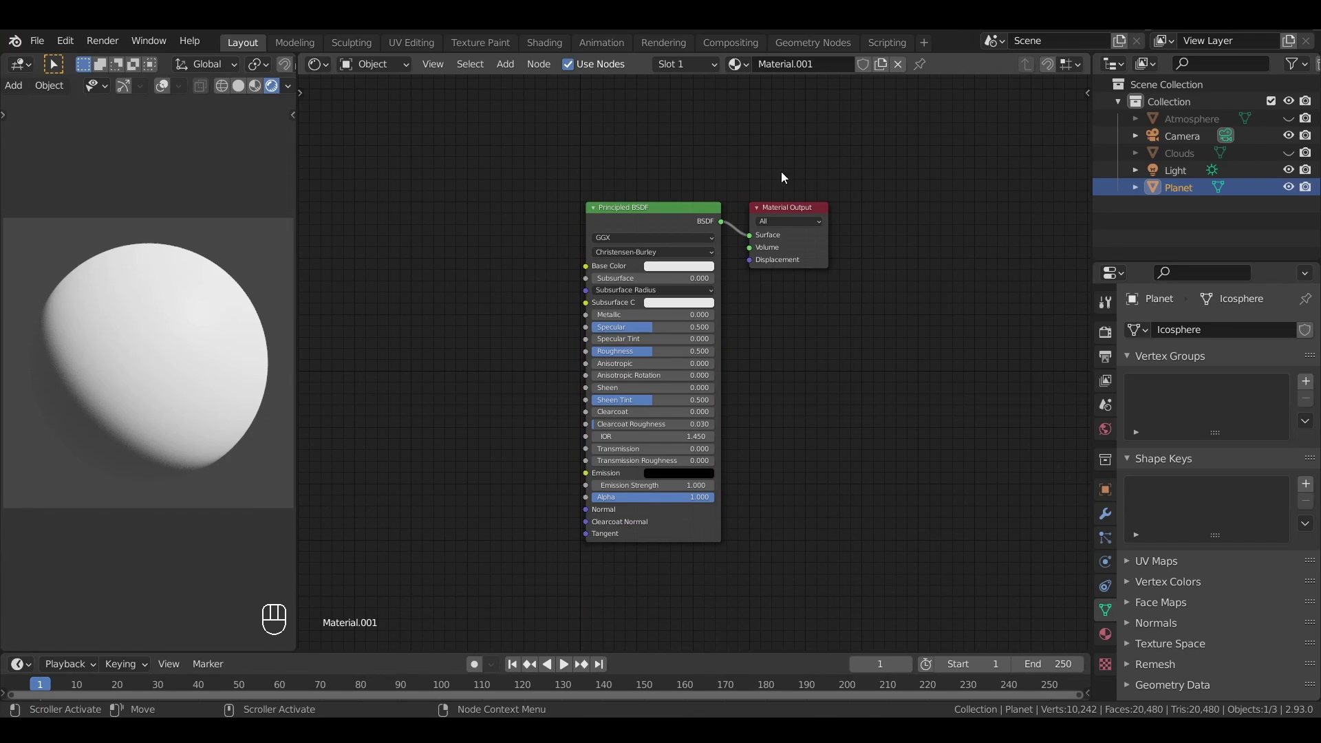
left_click(822, 241)
key("g")
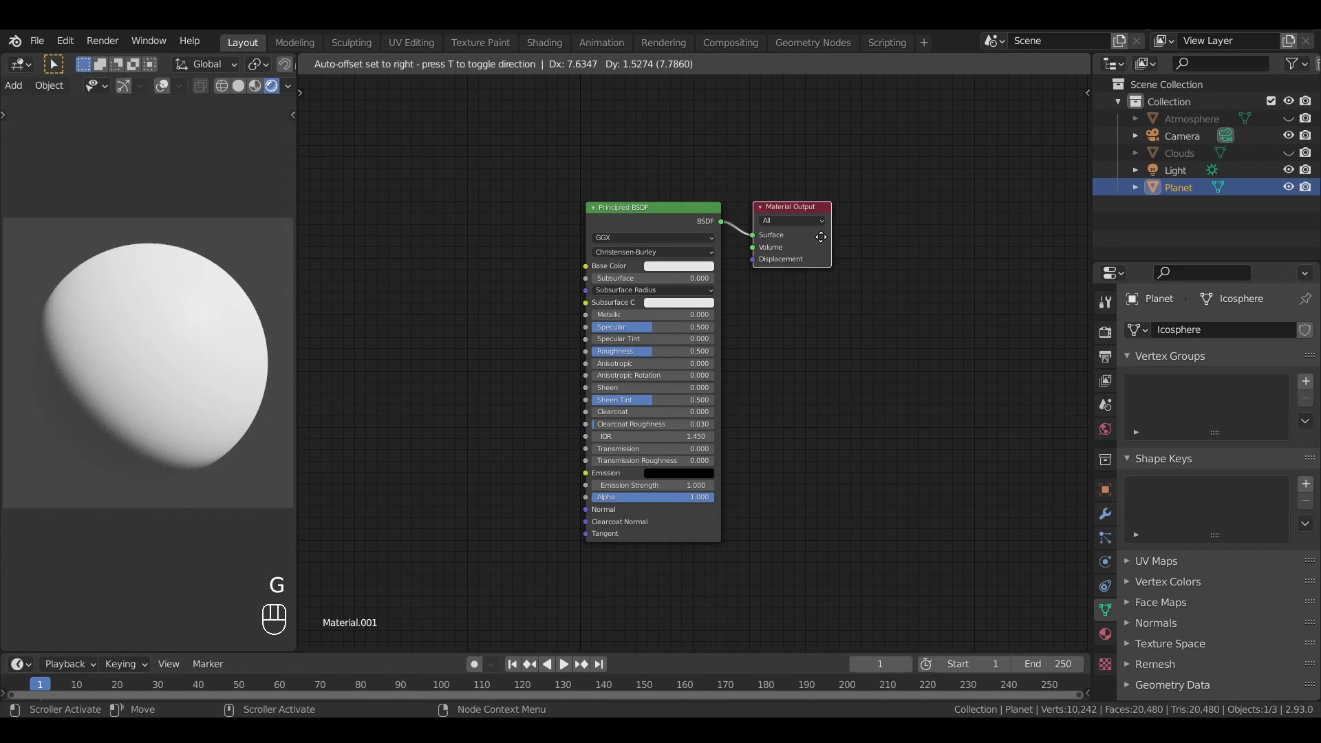
left_click(662, 220)
key("g")
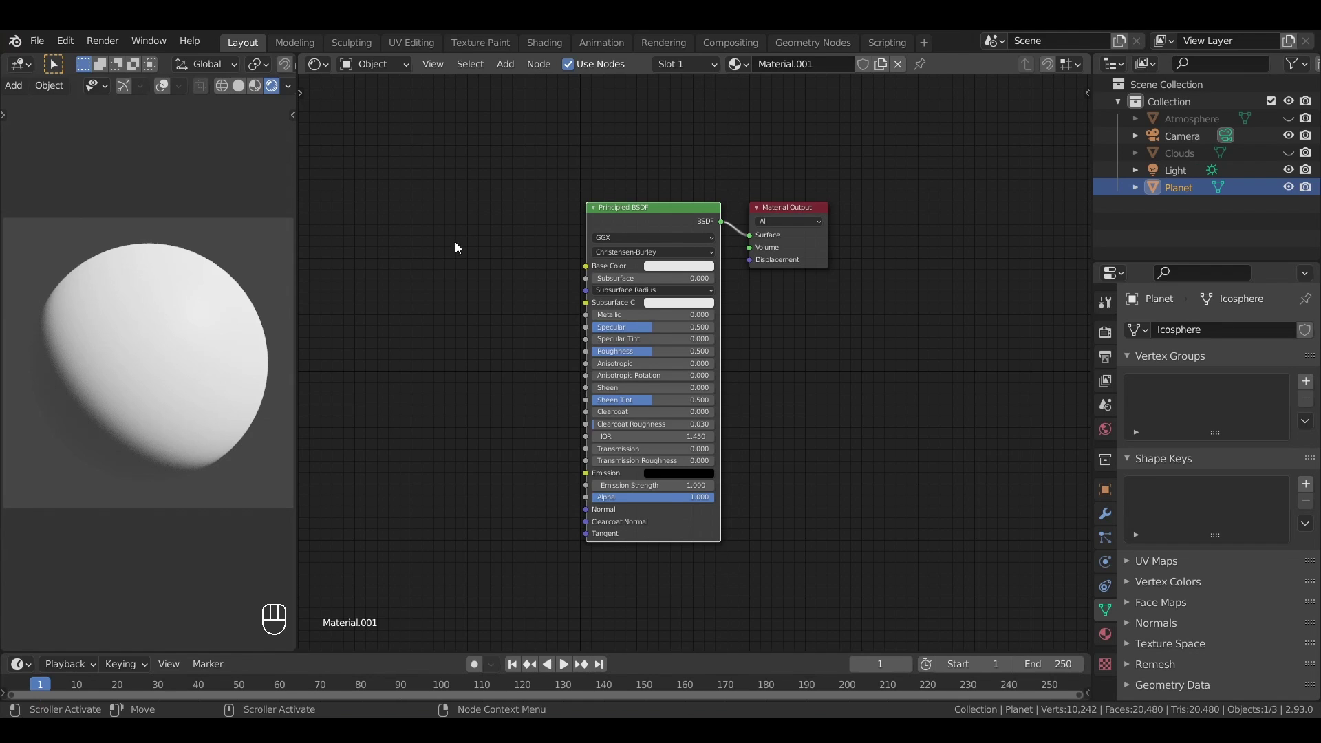
- Add a Noise Texture node and preview its pattern on the planet
left_click_drag(446, 272, 658, 288)
left_click(568, 215)
key("shift+a")
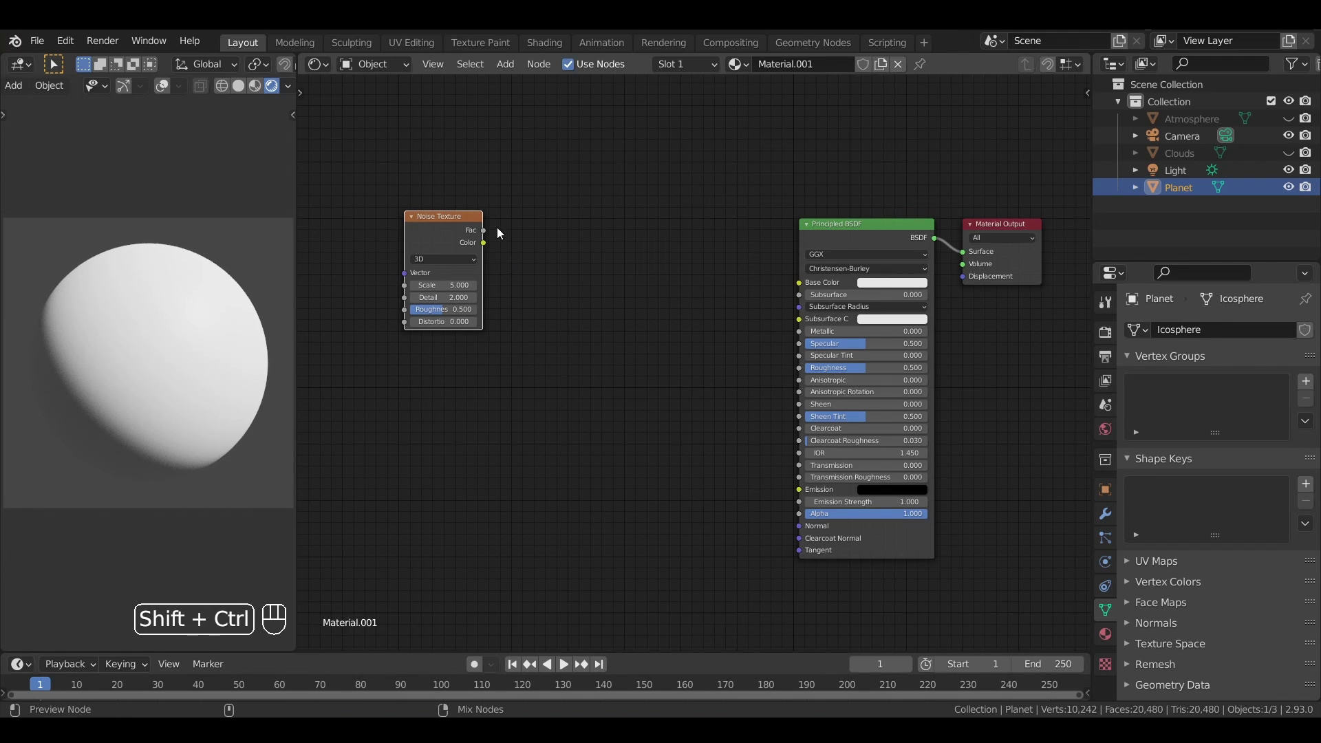
left_click(466, 227)
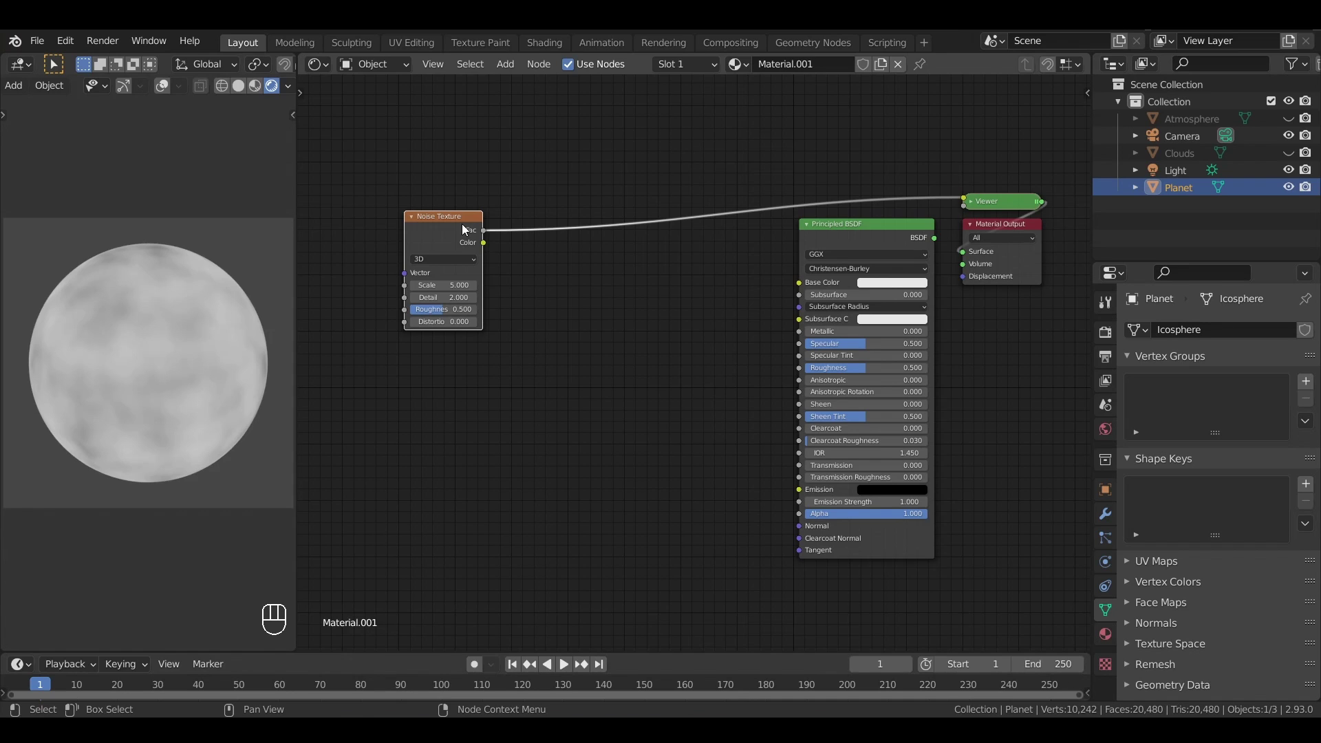
- Insert a ColorRamp after the noise and move its black stop to 0.344
left_click(578, 250)
key("shift+a")
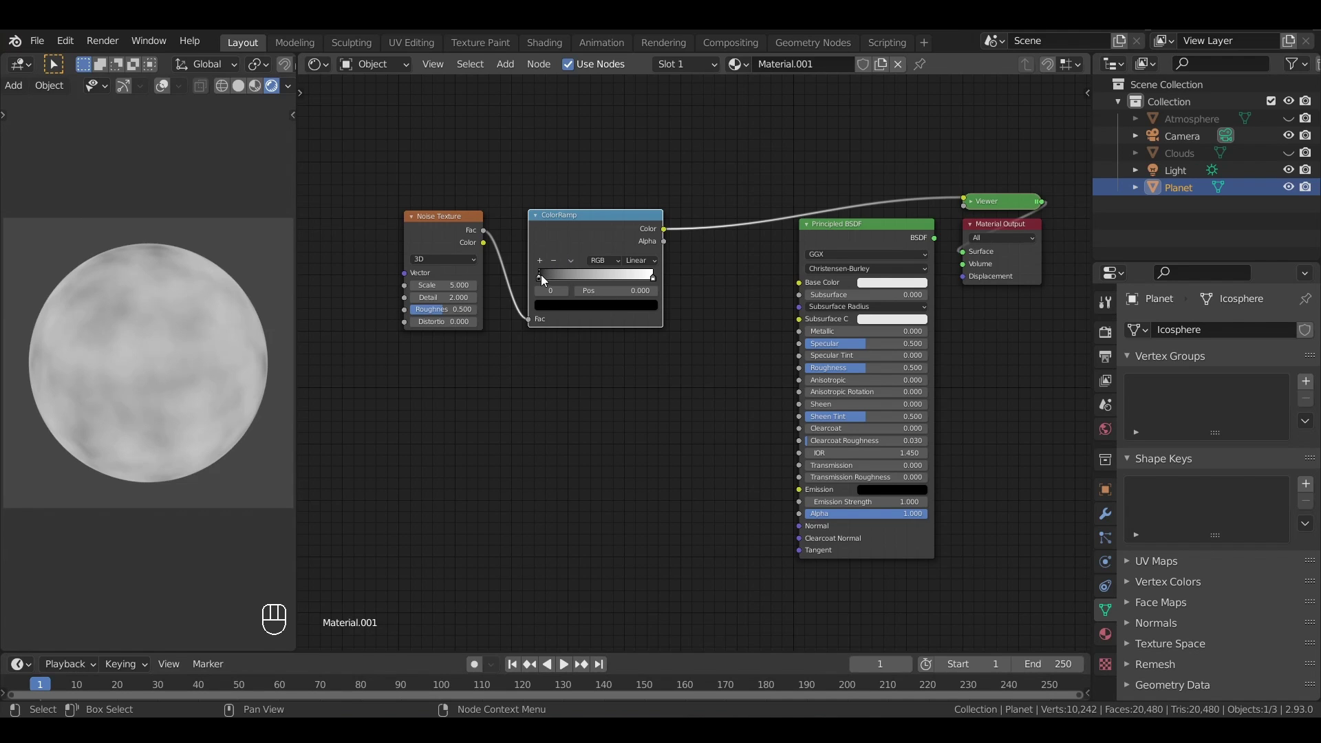
left_click(543, 283)
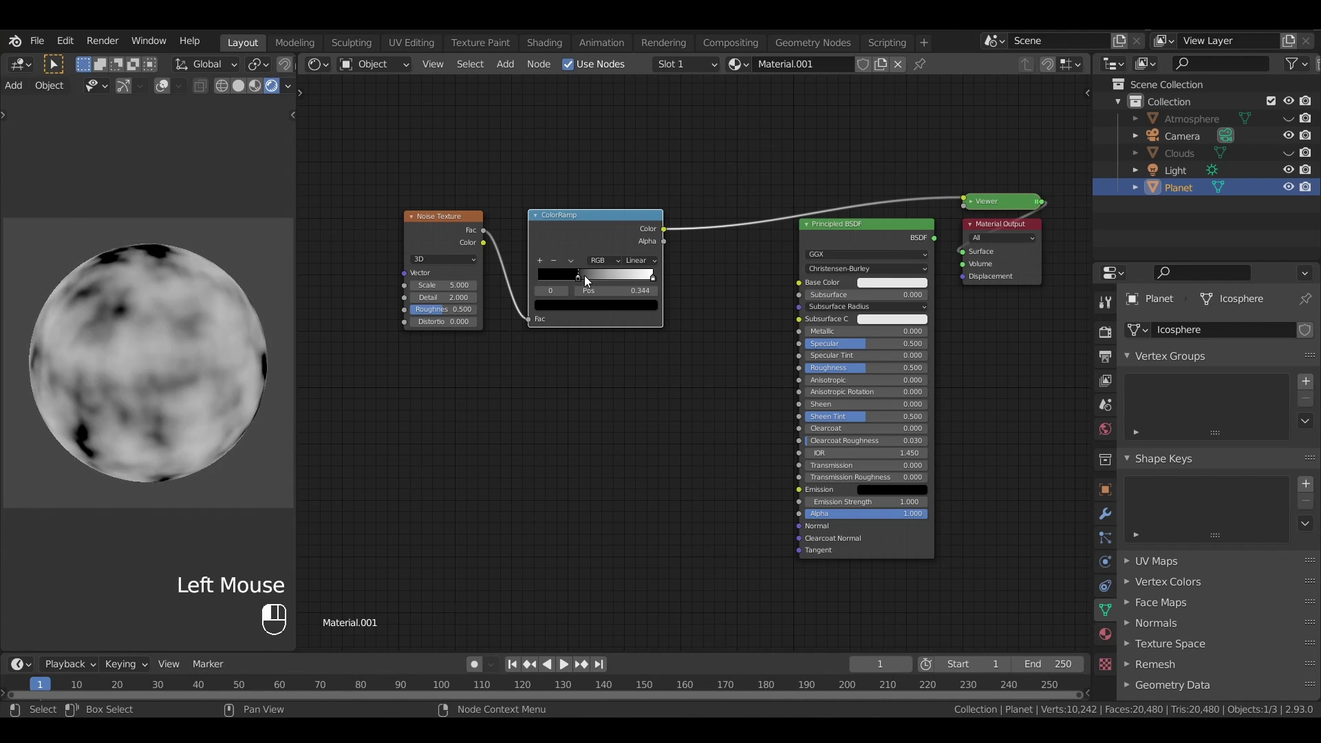
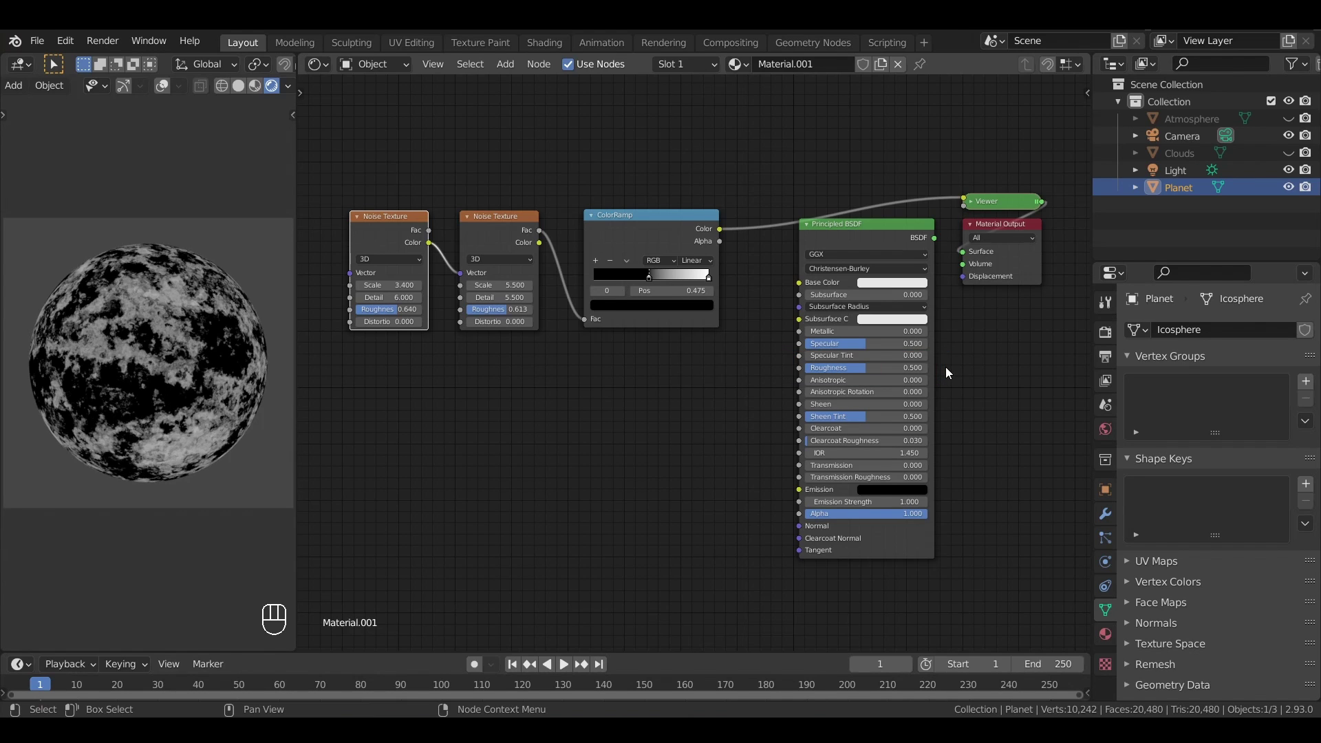
- Test the BSDF roughness, then wire the ColorRamp mask into the Roughness input
double_click(862, 239)
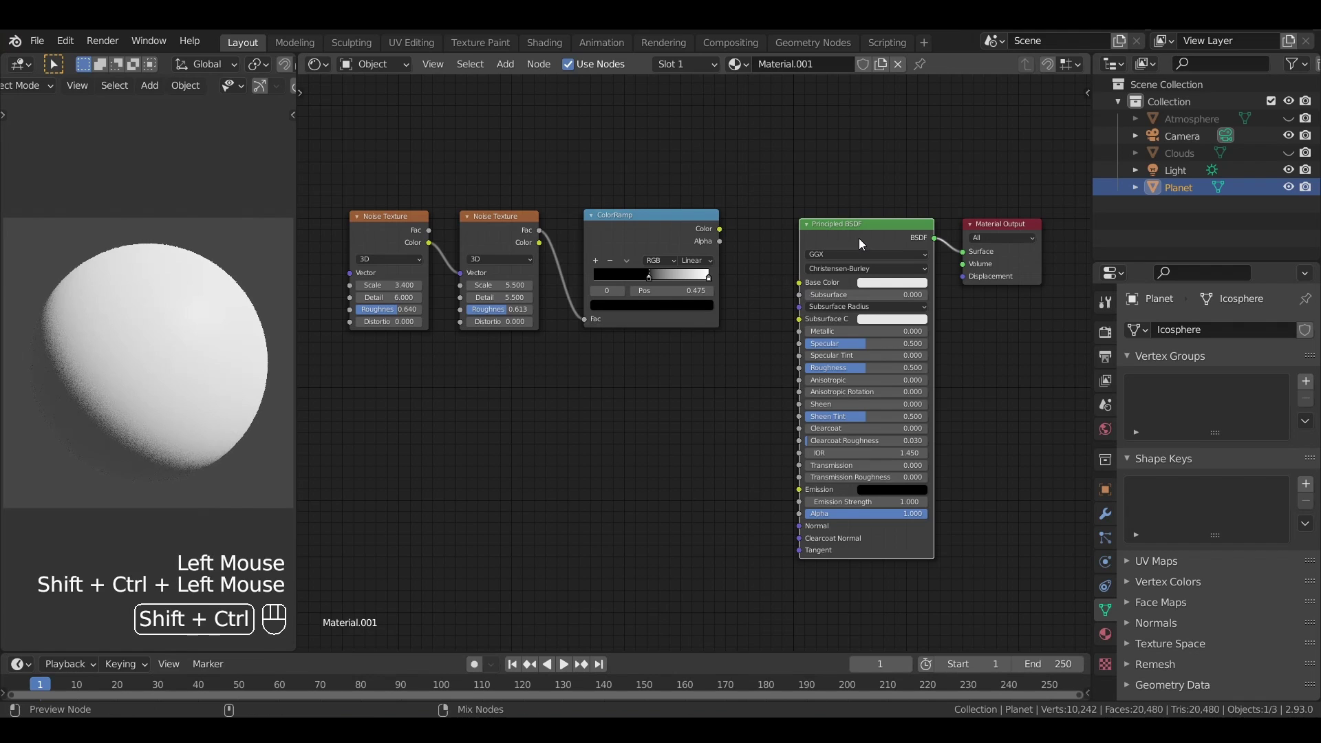
left_click(722, 230)
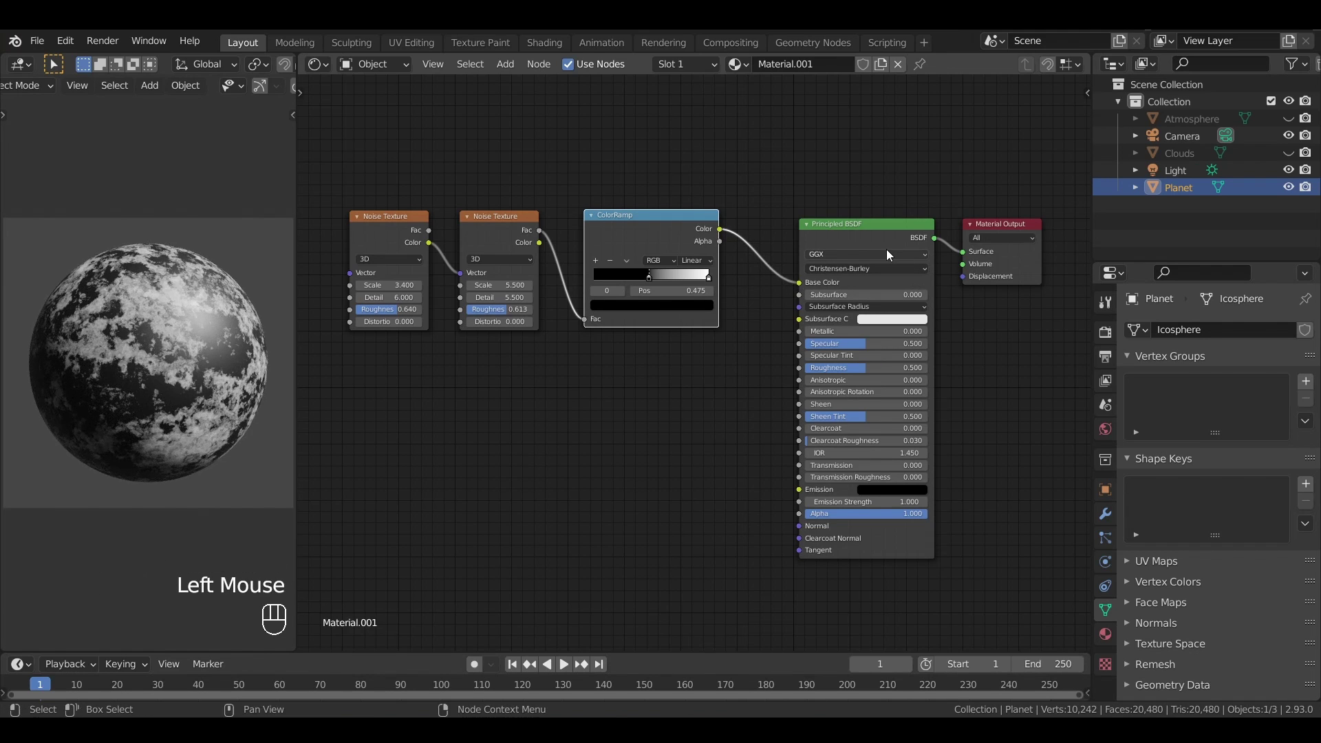
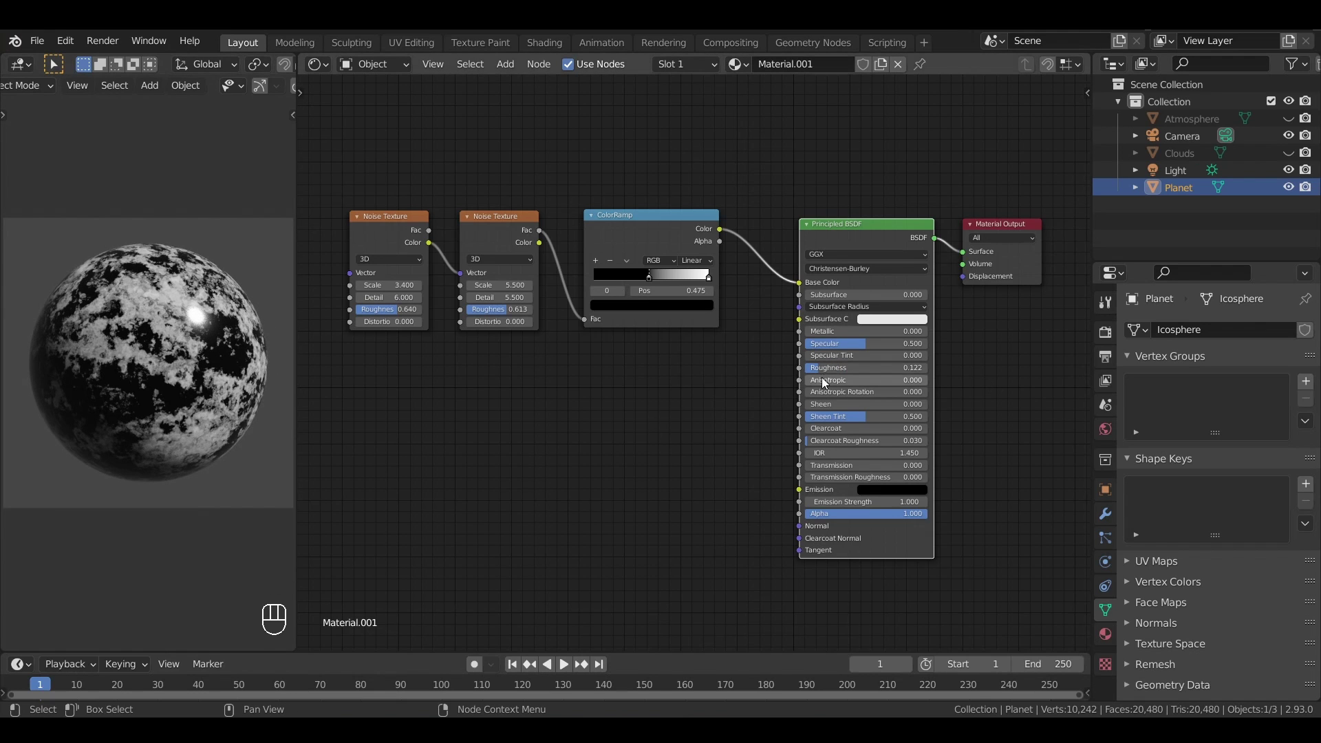
left_click(837, 370)
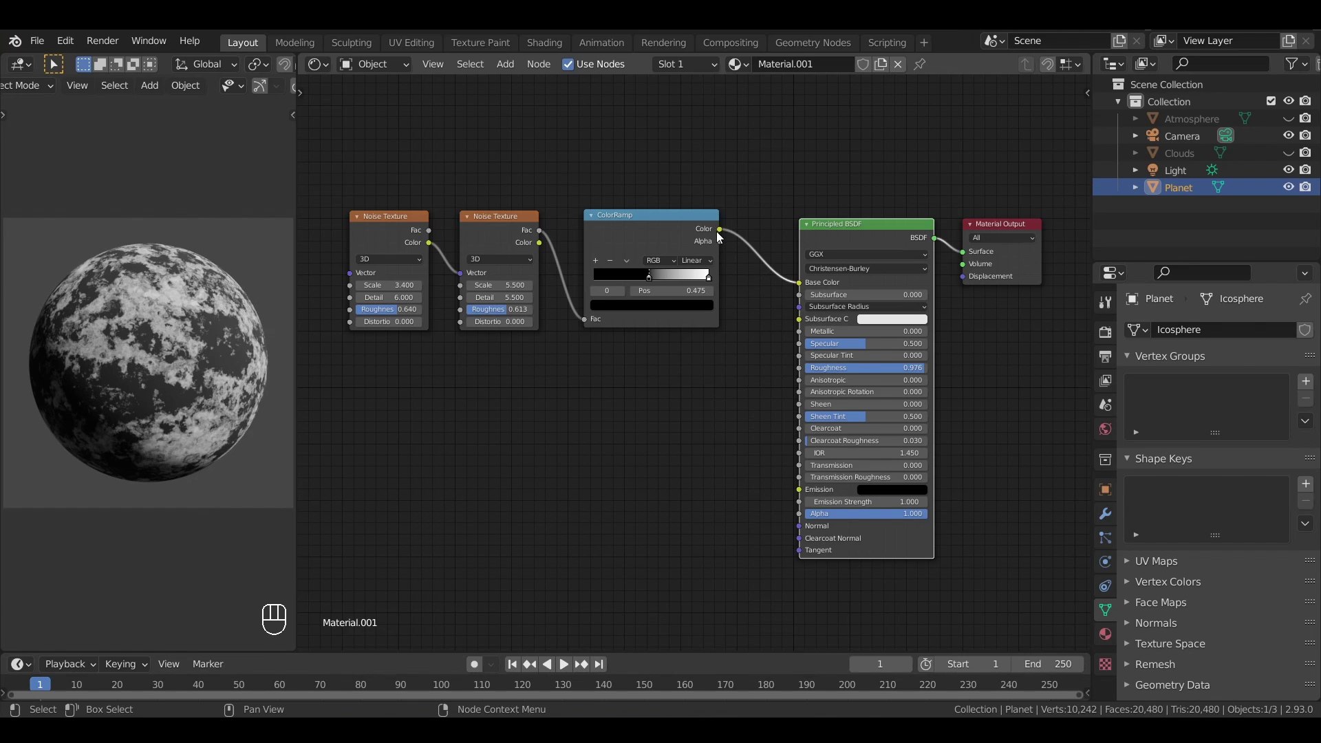
left_click_drag(722, 234, 802, 369)
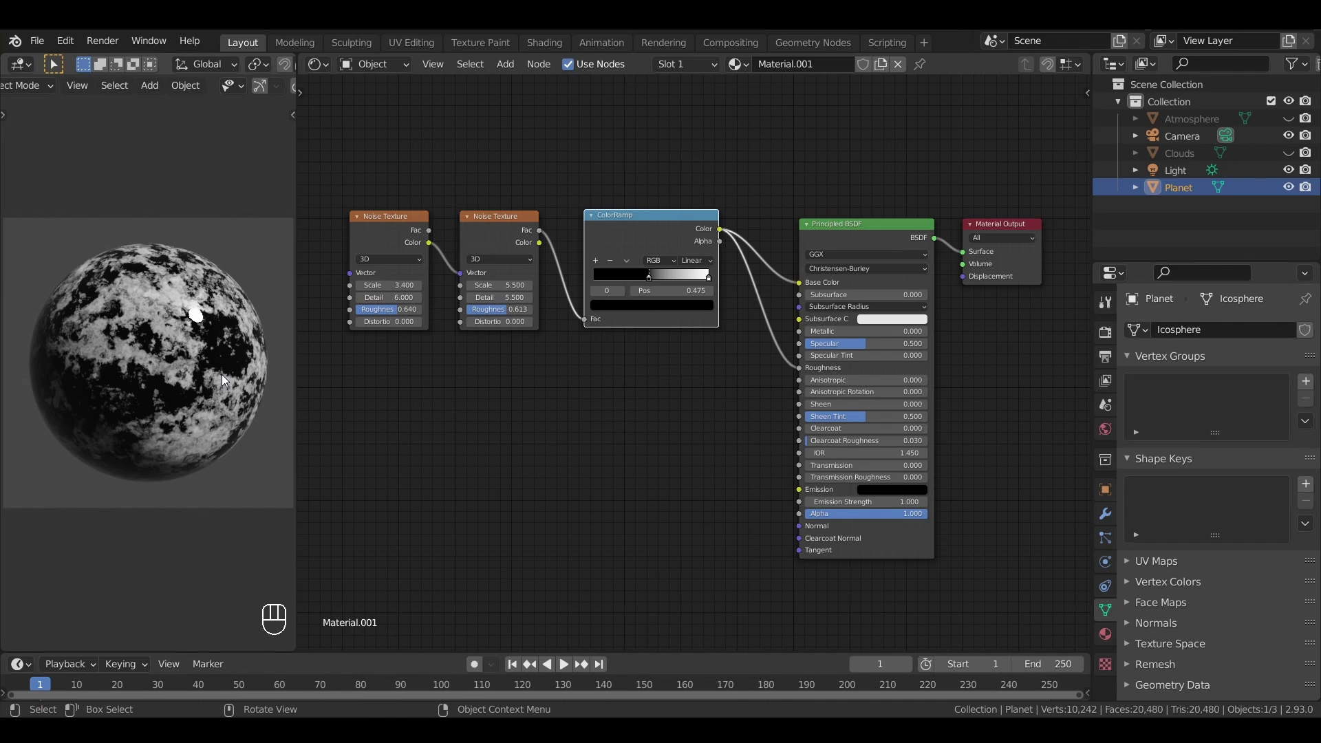
- Move the mask ramp lower and insert a copied ColorRamp on the roughness link
key("g")
left_click(593, 430)
key("shift+a")
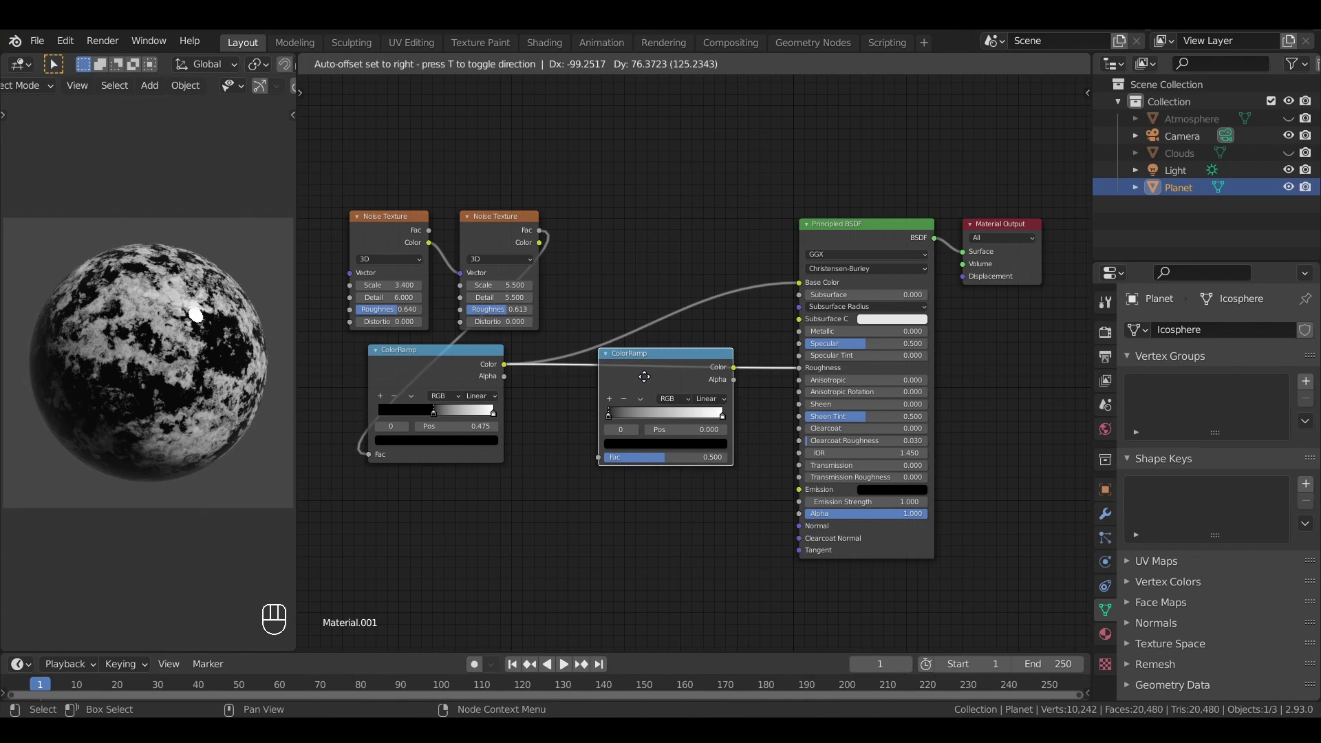
key("g")
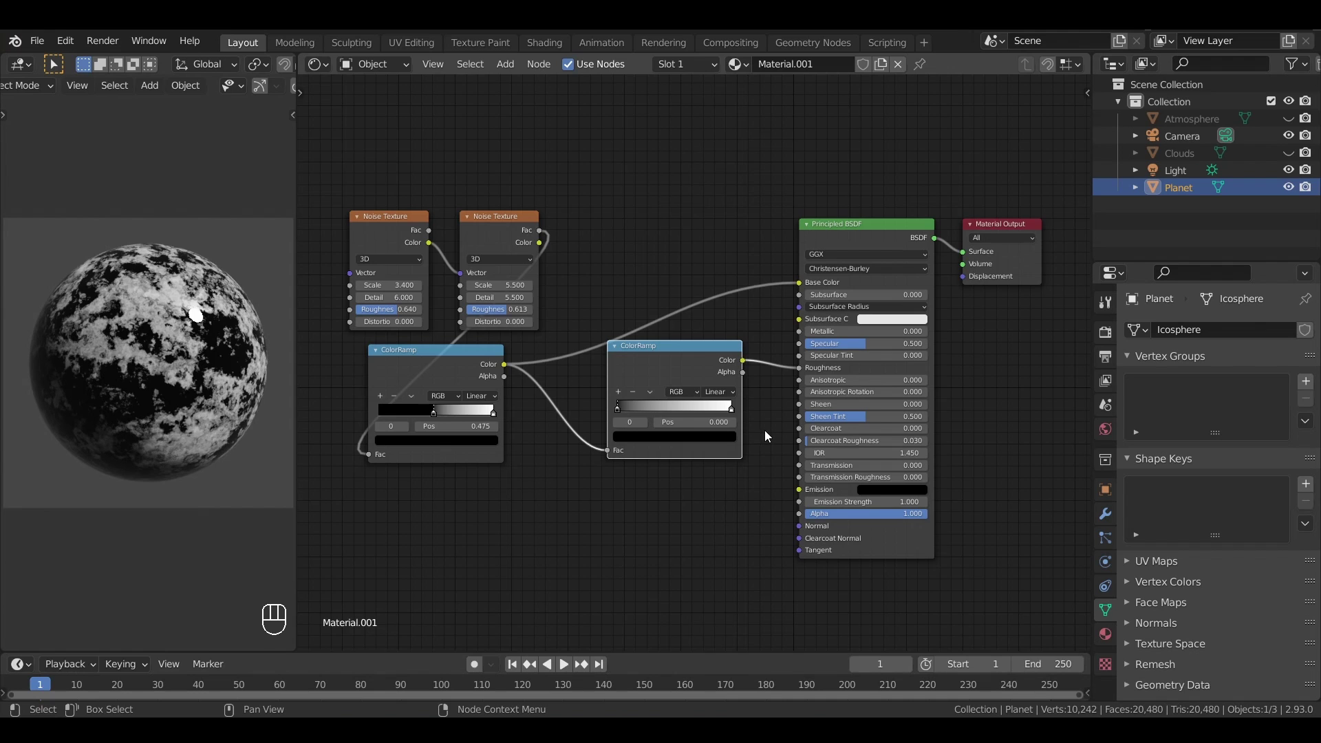
left_click(642, 436)
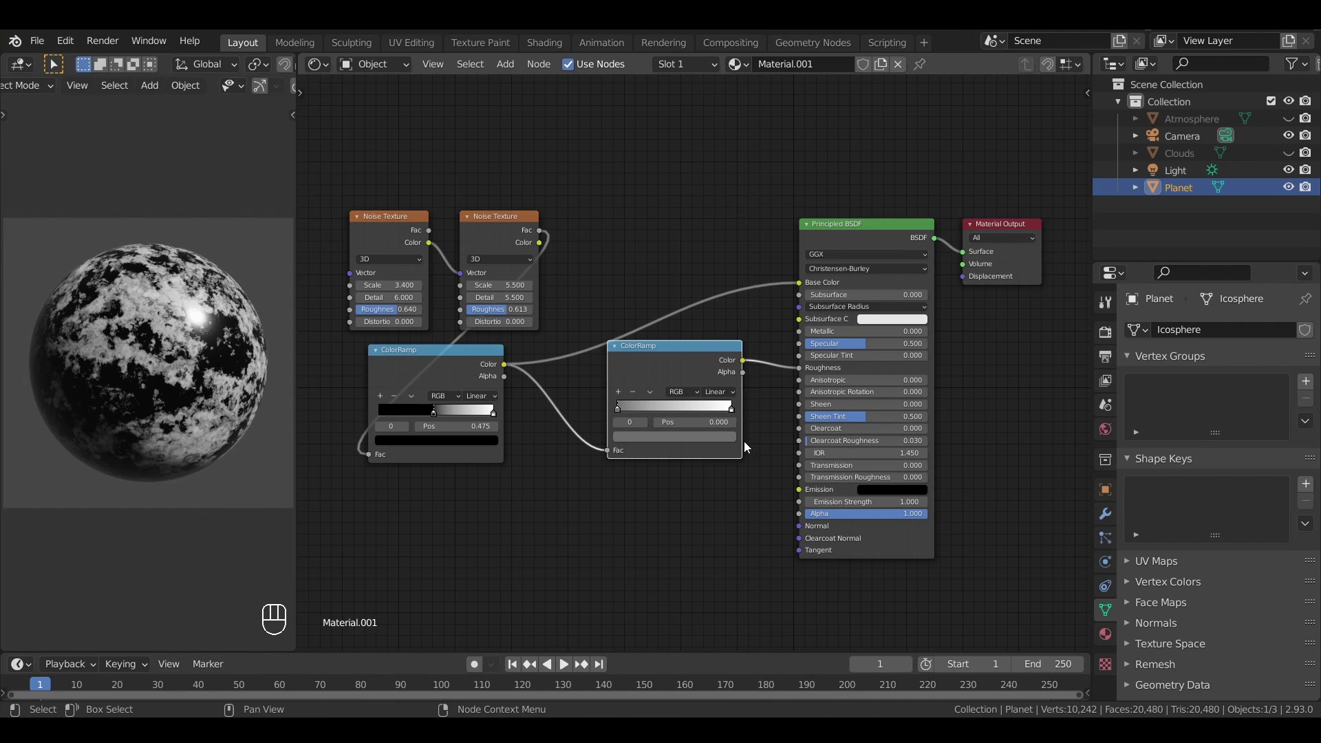
- Reposition the roughness gradient's stops, with the black stop at 0
left_click(731, 409)
left_click_drag(689, 438, 713, 286)
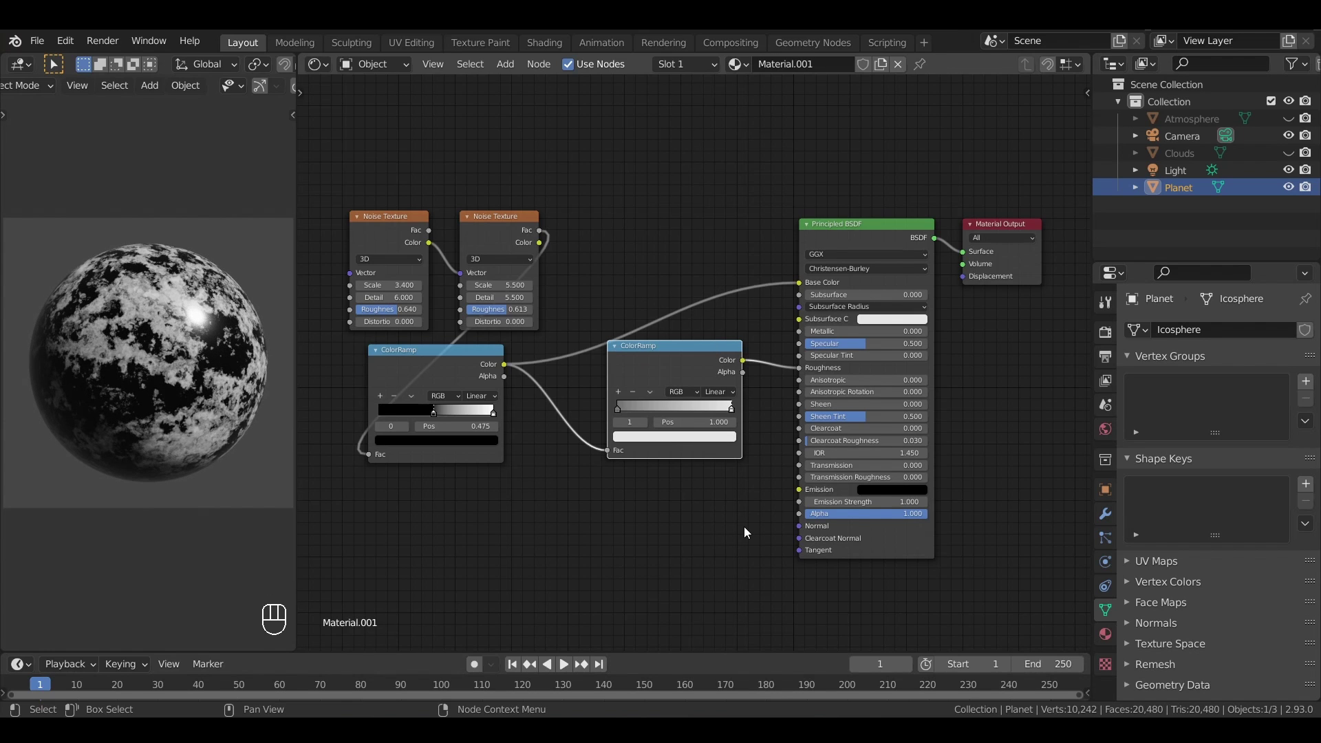
left_click_drag(735, 411, 625, 417)
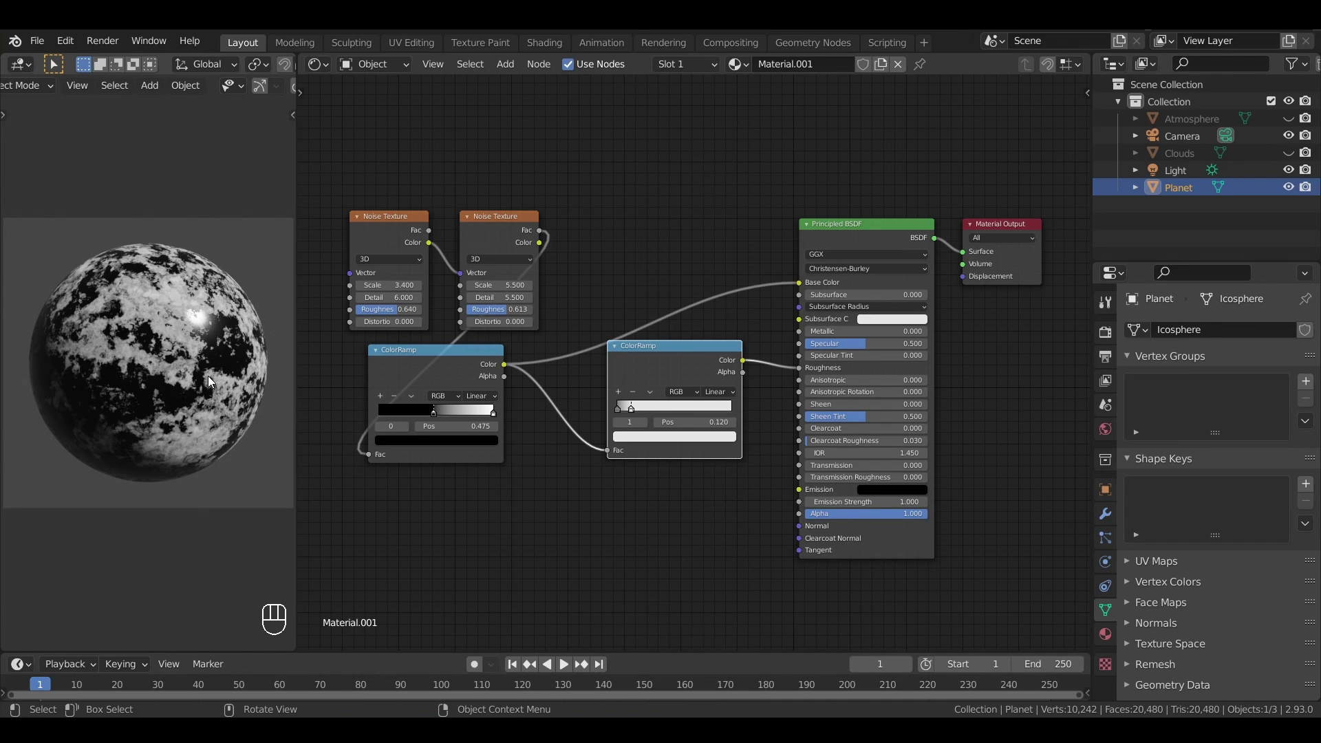
left_click(631, 408)
left_click(620, 413)
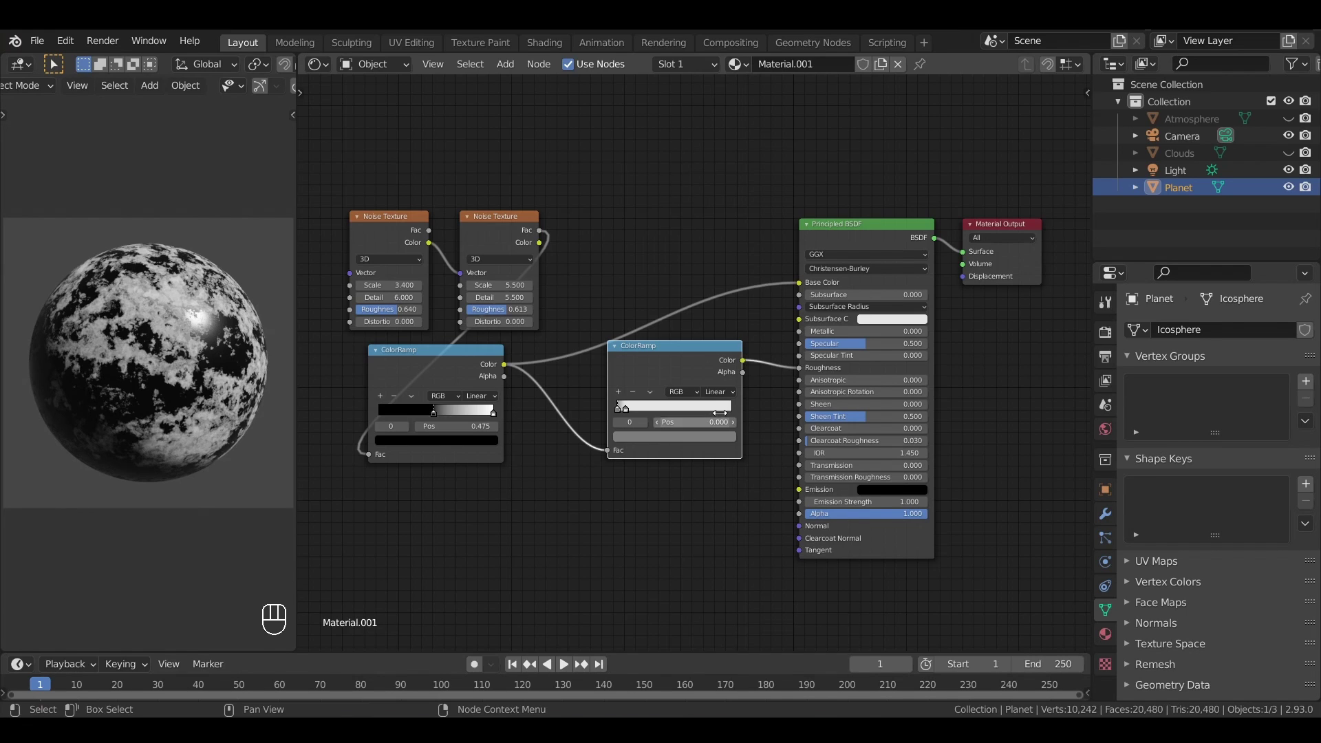
left_click(636, 236)
- Insert another ColorRamp copy on Base Color with a middle stop and green land colors
key("shift+a")
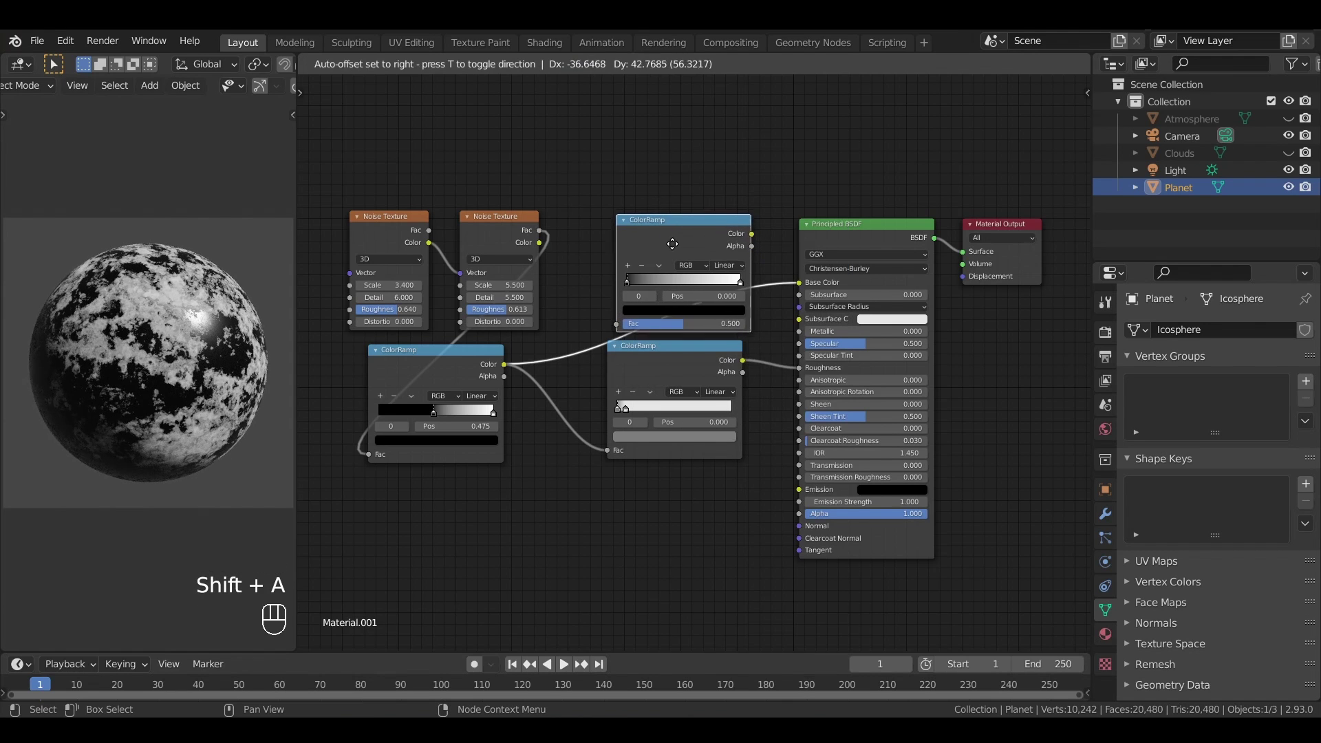
key("g")
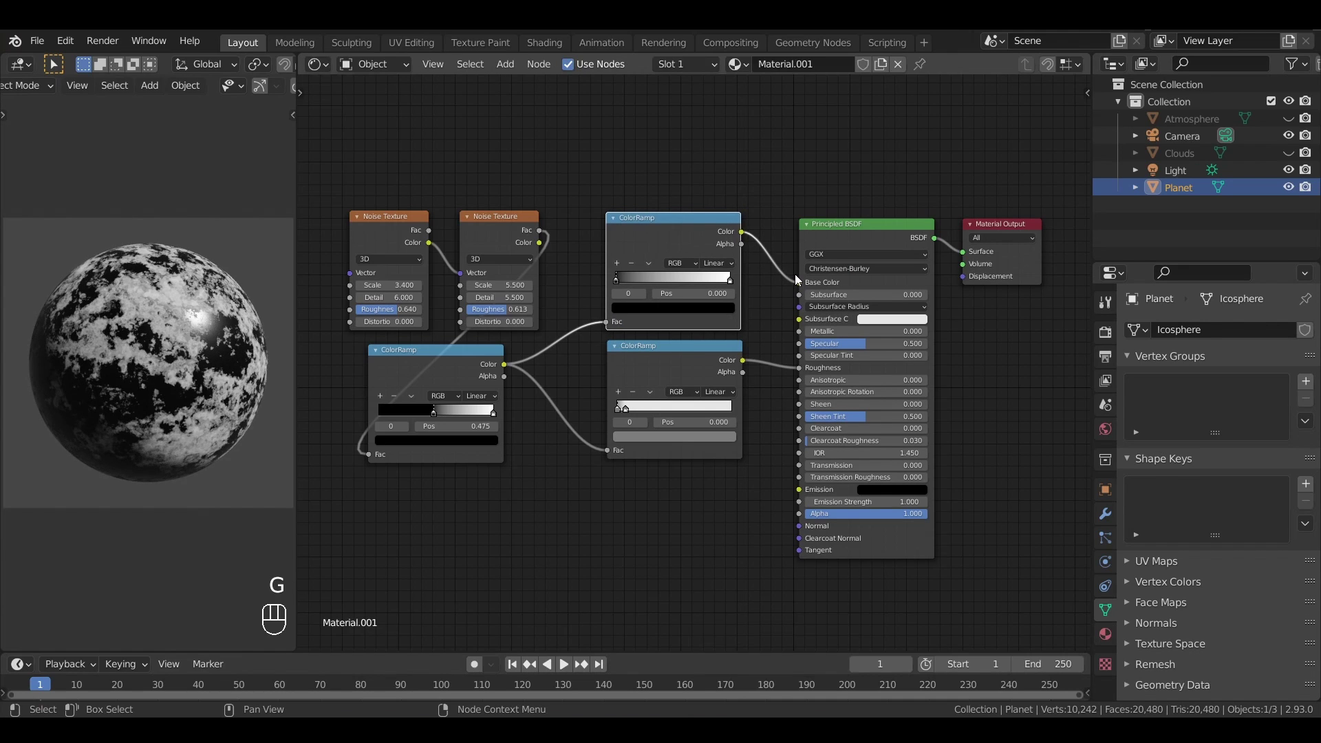
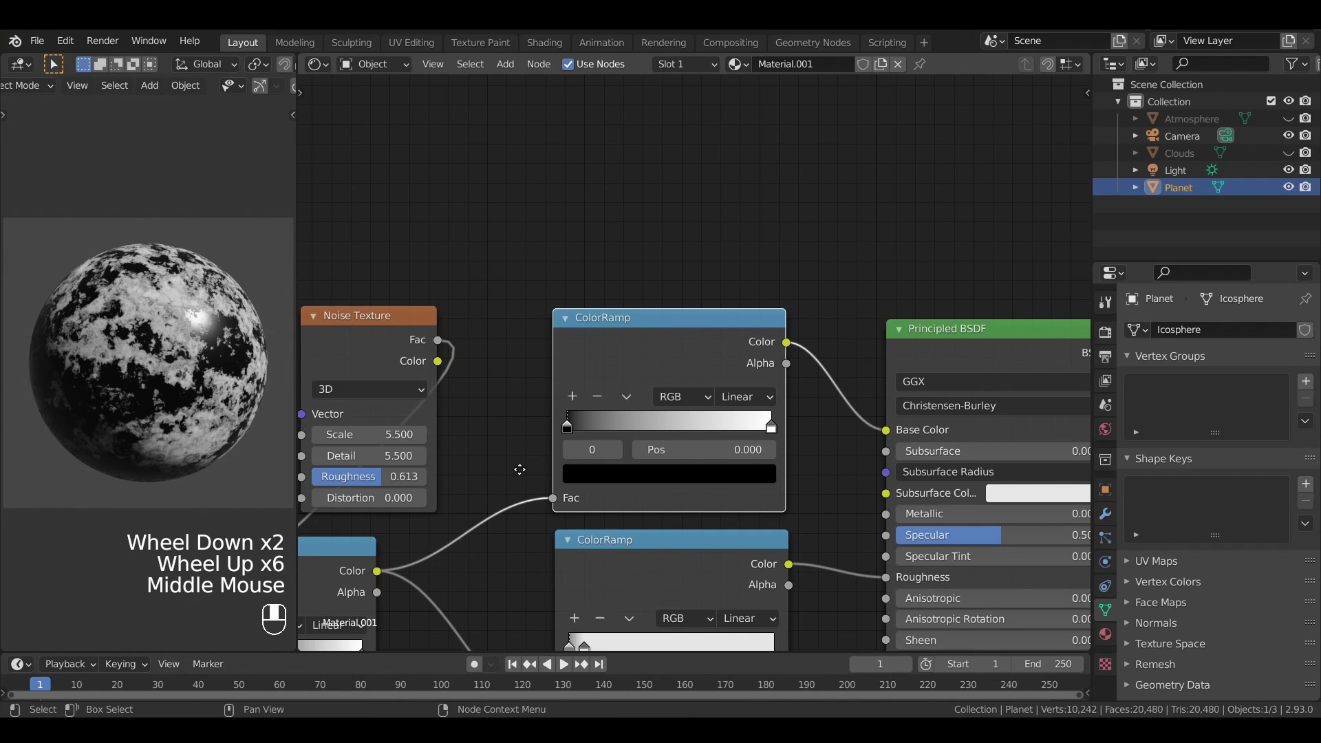
left_click(640, 419)
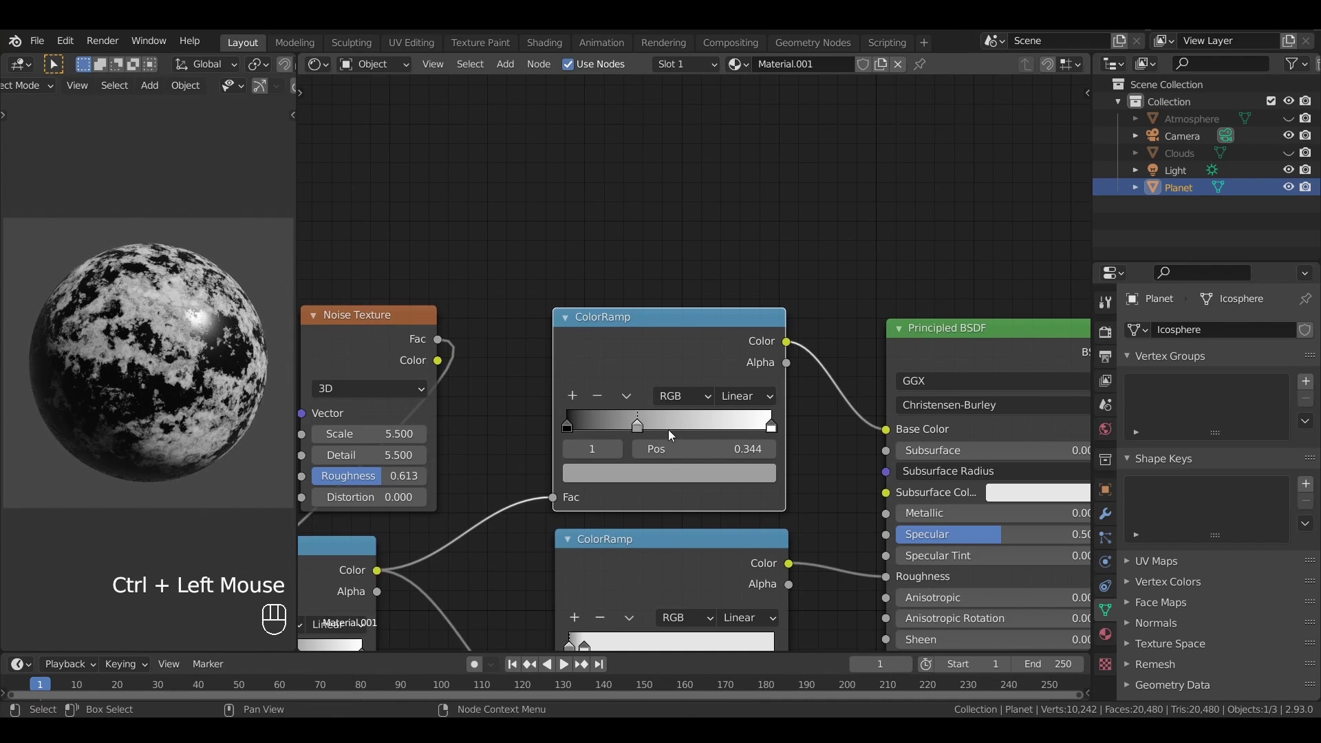
left_click(670, 480)
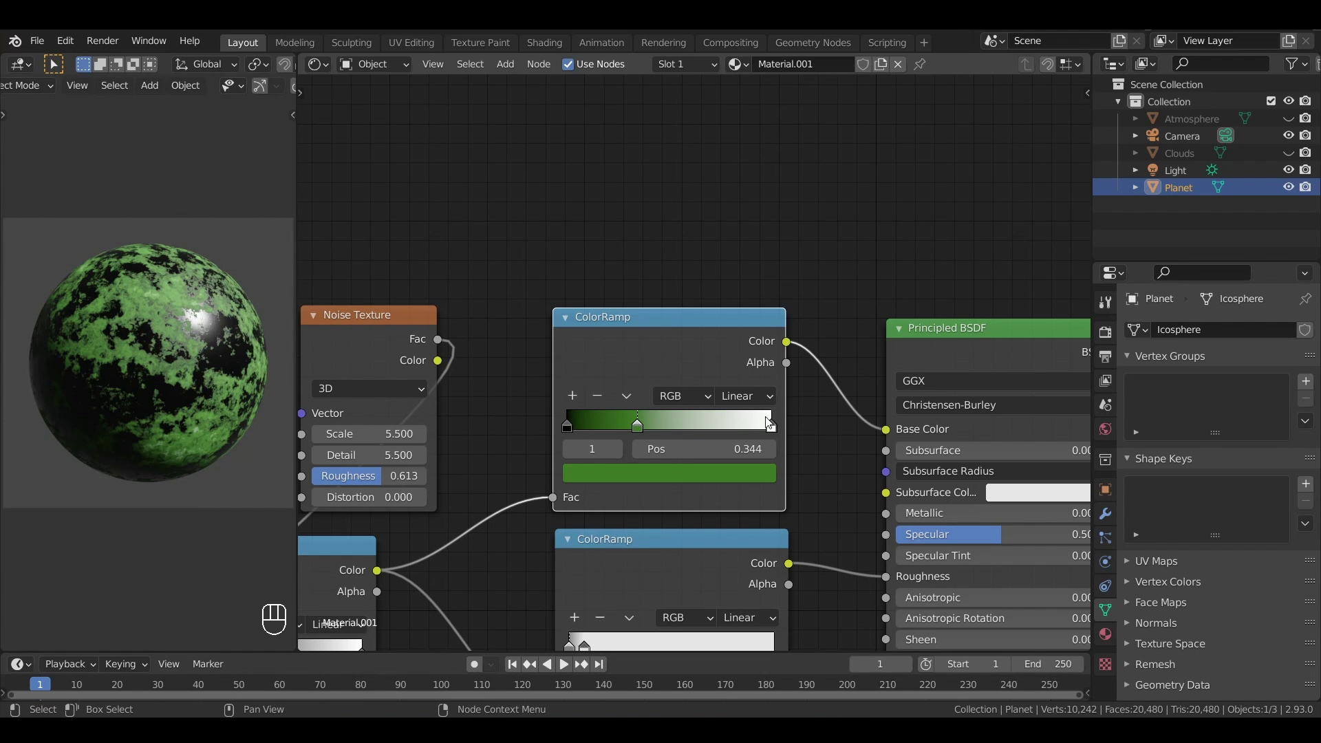
left_click(810, 336)
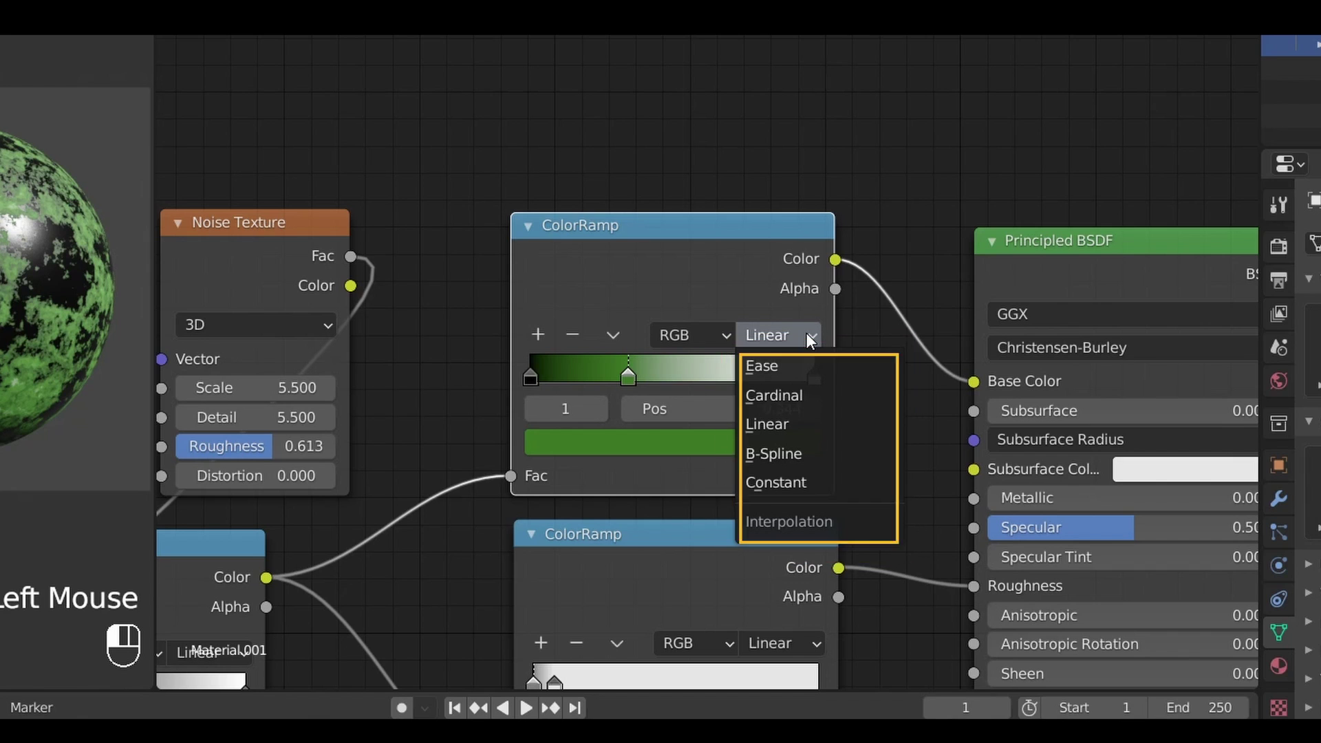
middle_click(786, 370)
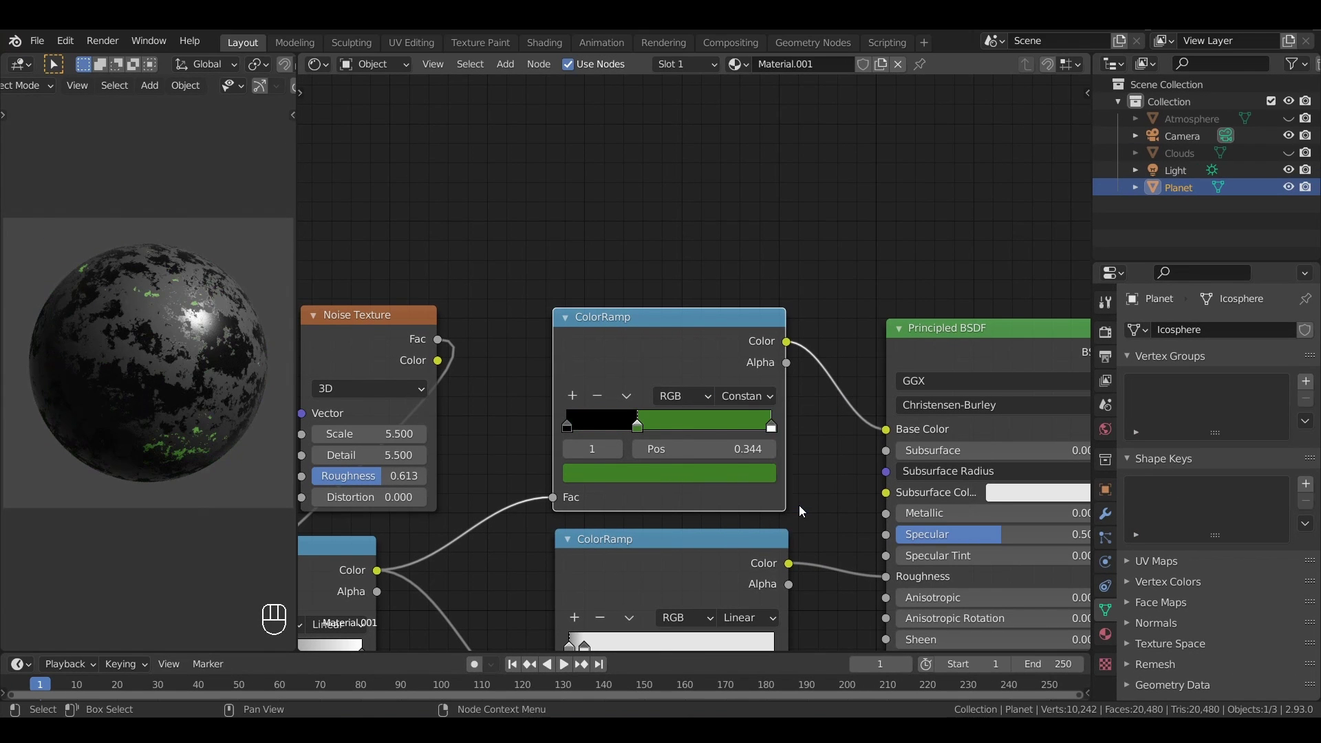
- Tune the land gradient's stops, set Ease interpolation and add extra stops
left_click_drag(733, 394, 763, 437)
left_click_drag(755, 396, 770, 461)
left_click_drag(750, 402, 771, 475)
left_click_drag(750, 406, 756, 422)
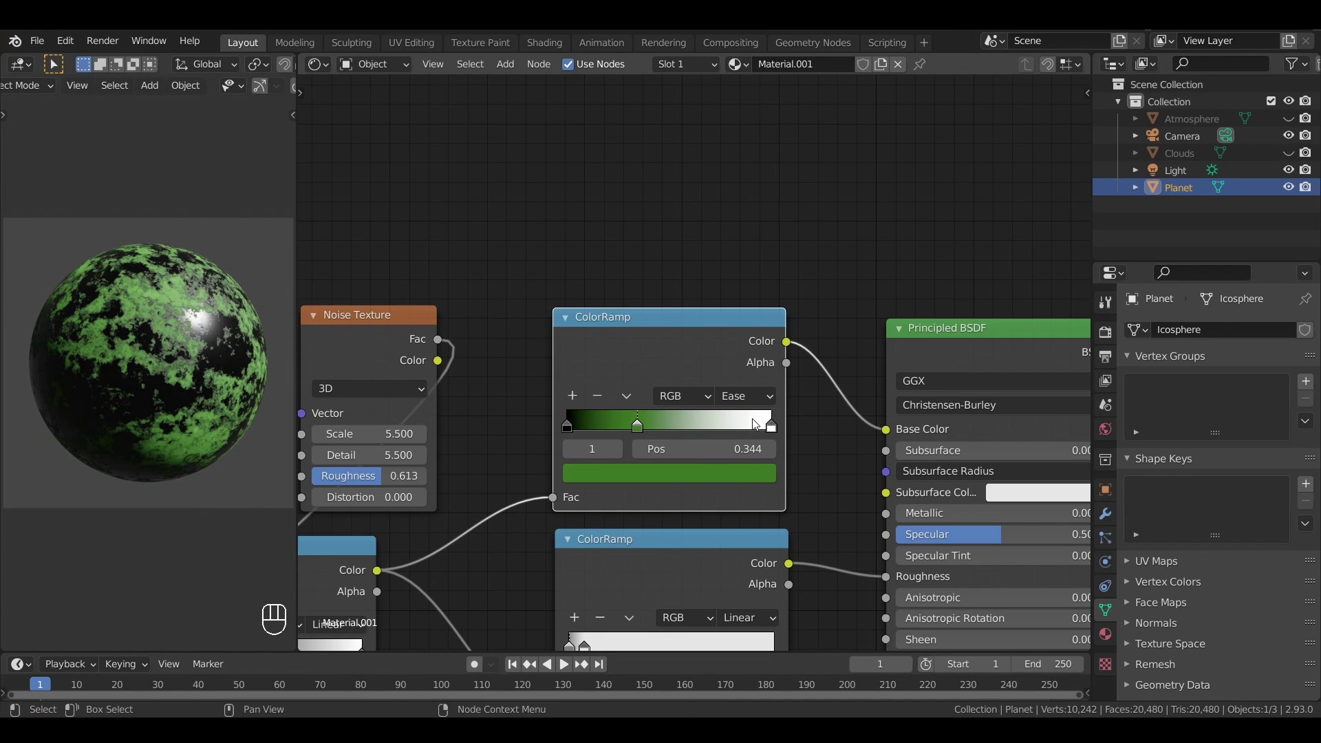
left_click(731, 302)
left_click(629, 431)
double_click(668, 426)
left_click(694, 433)
left_click(645, 472)
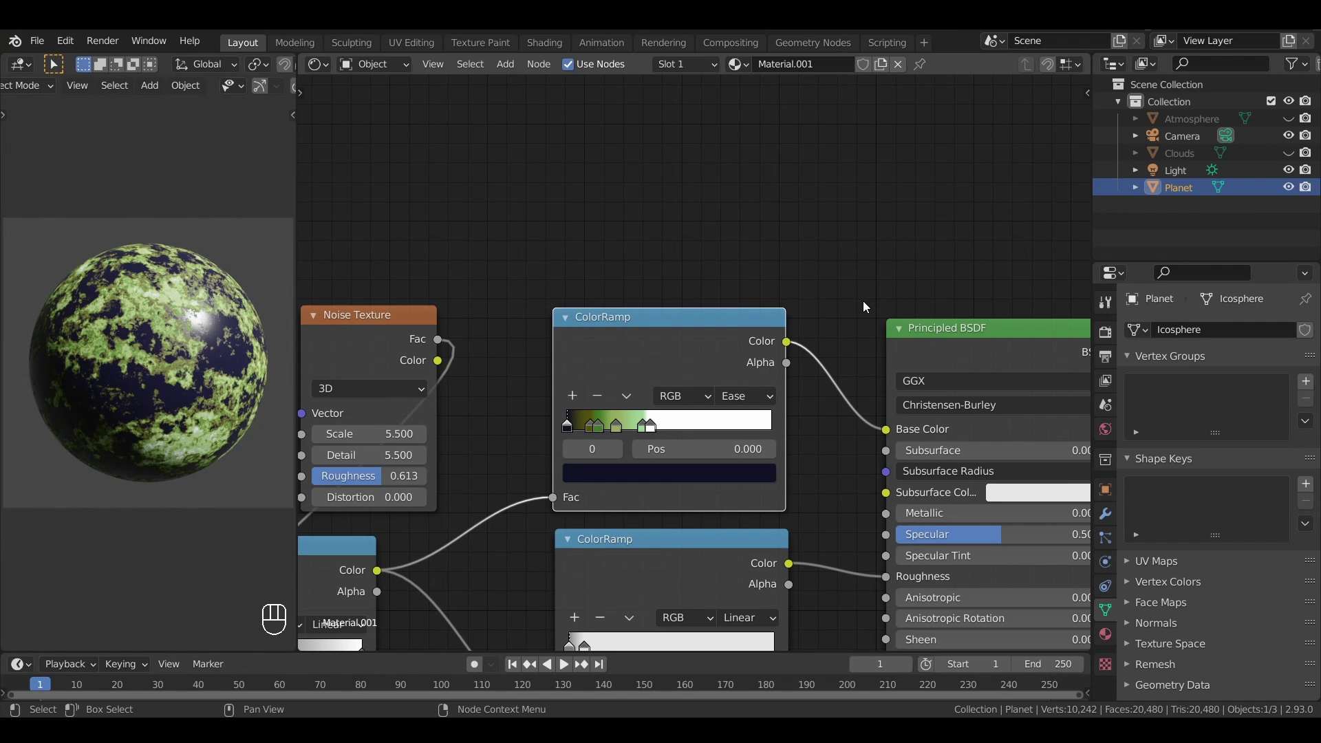
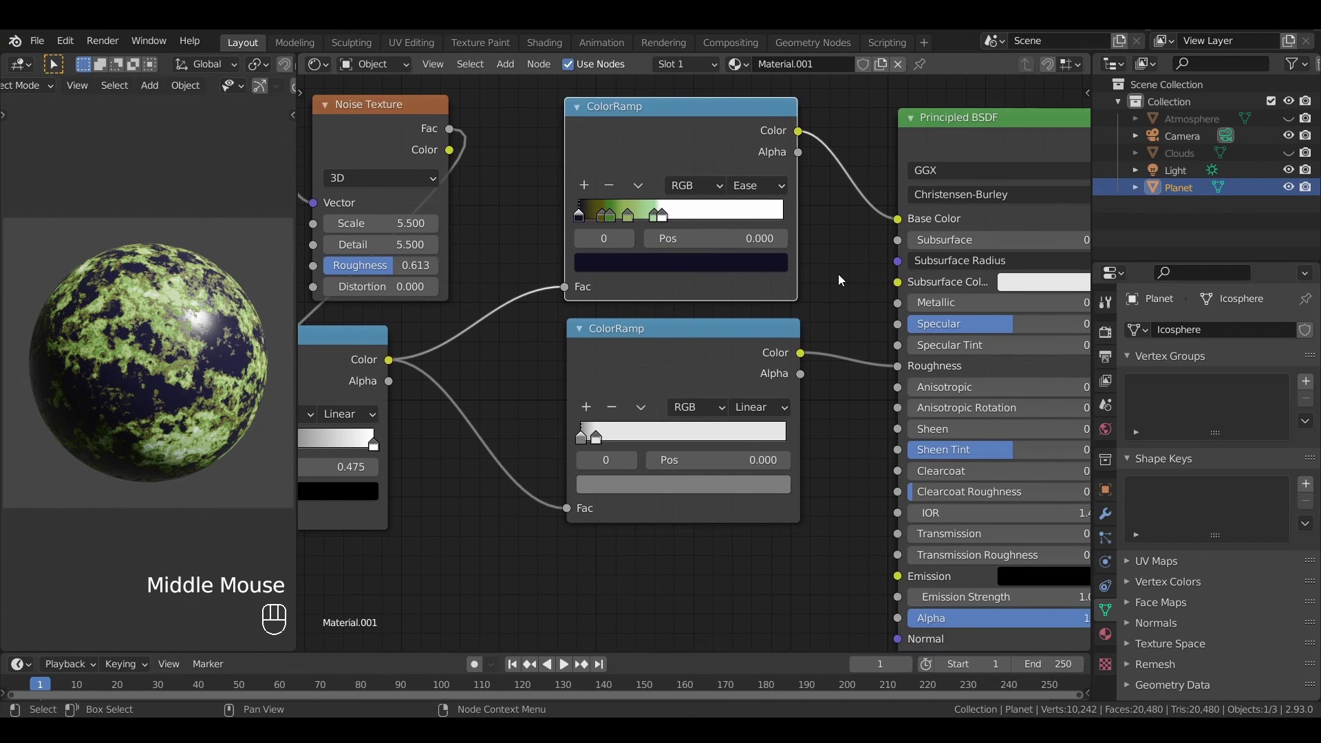
- Add a Bump node below the ramps and feed the land mask into it
scroll("down", 3)
middle_click(843, 277)
left_click_drag(828, 472, 797, 511)
left_click(797, 510)
left_click_drag(797, 501, 791, 412)
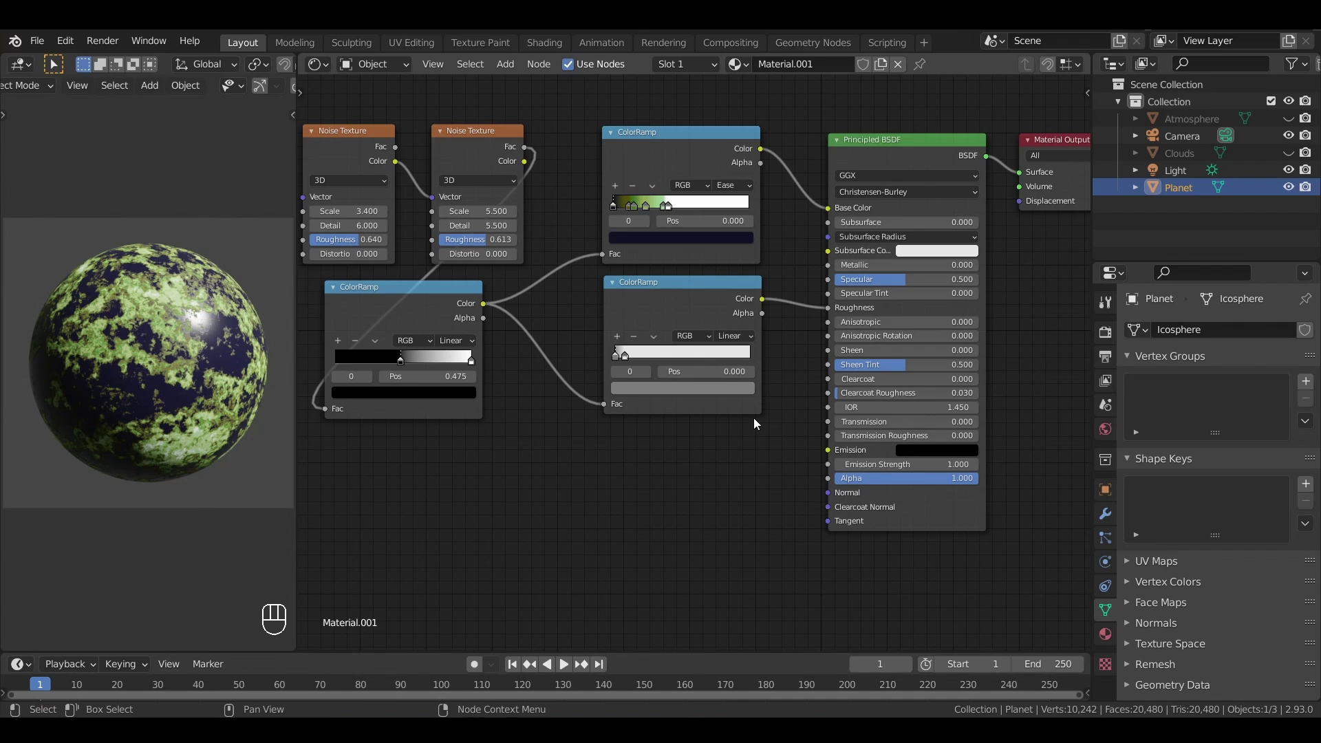
key("shift+a")
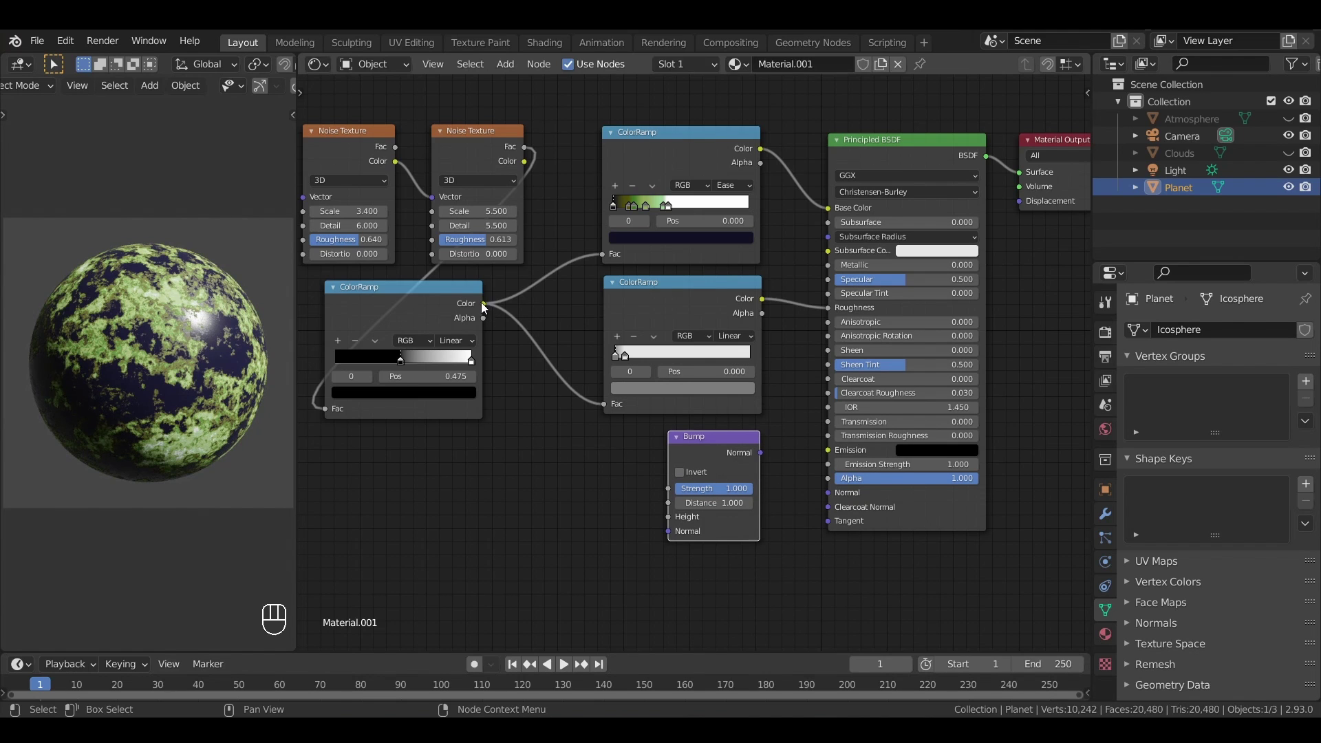
left_click(485, 306)
left_click_drag(501, 330, 620, 507)
- Wire the Bump into the BSDF normal and adjust its strength
left_click(672, 521)
left_click(765, 454)
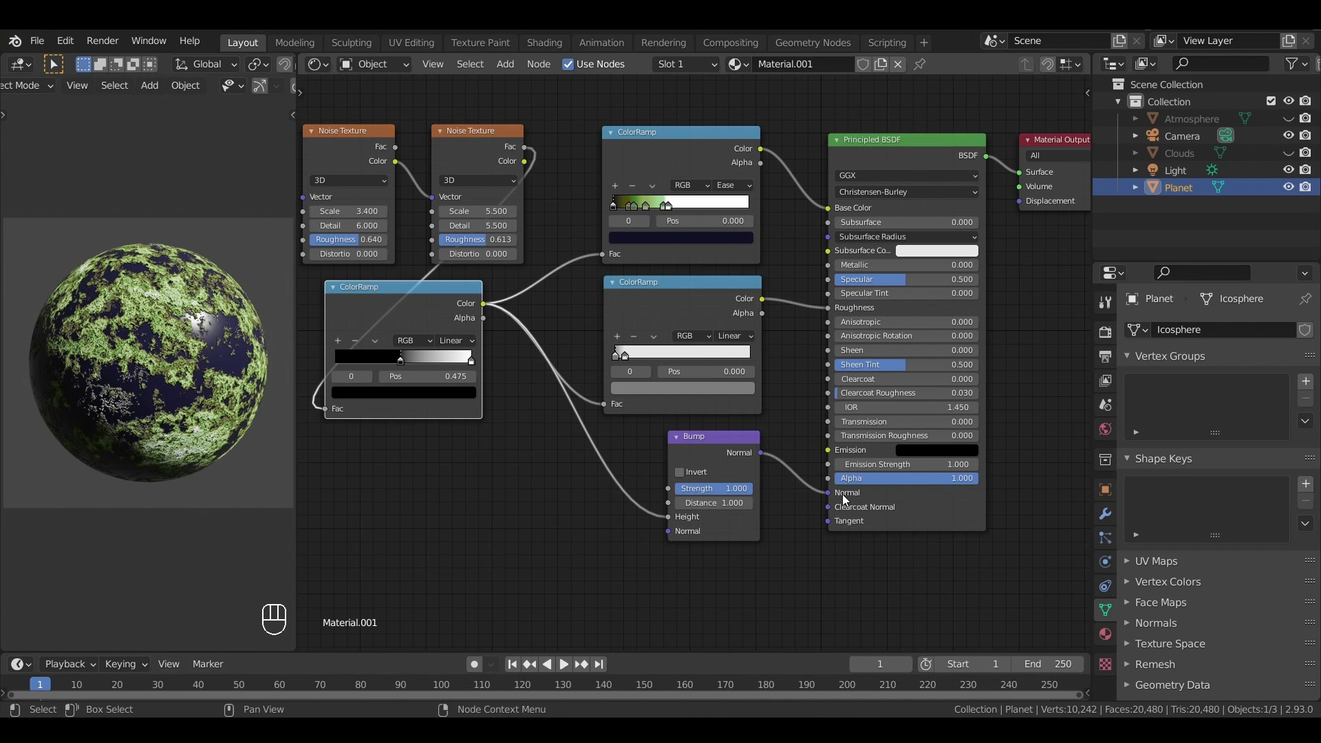
left_click_drag(744, 490, 691, 490)
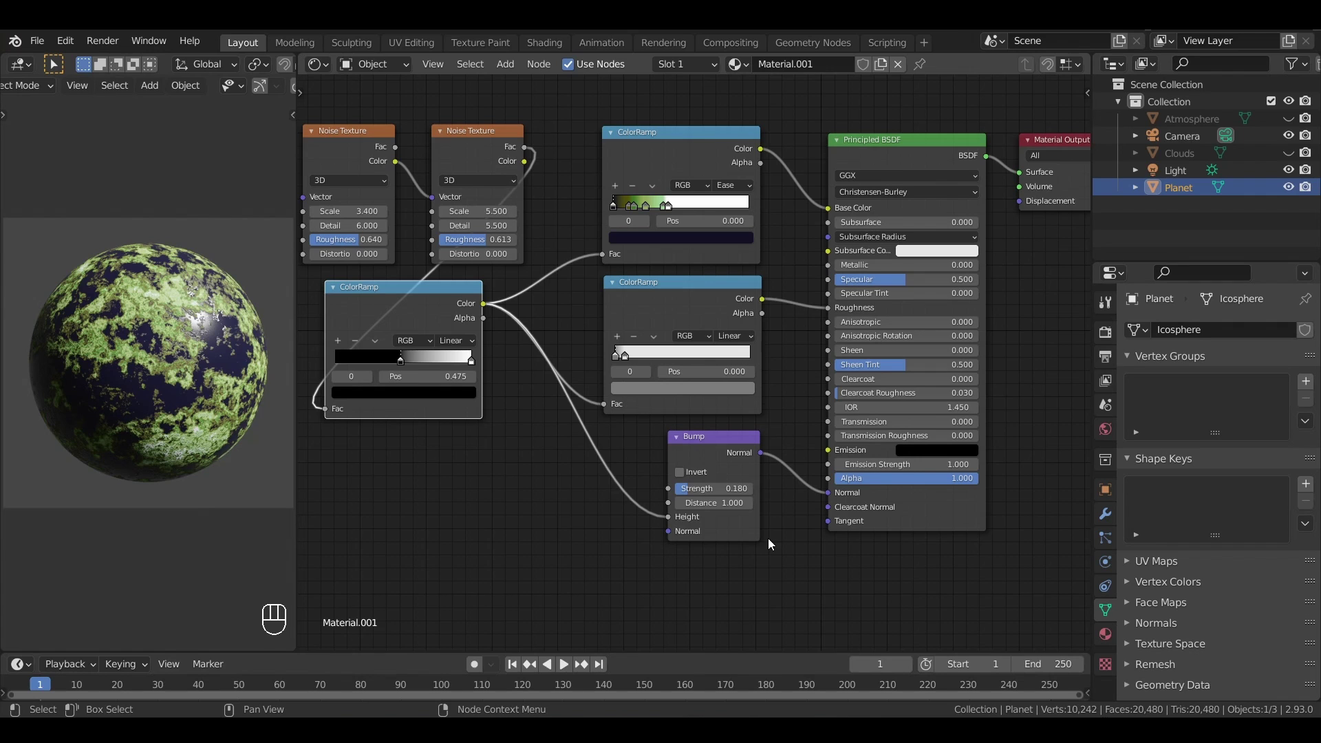
- Unhide the Clouds sphere in the Outliner and select it
left_click(1175, 159)
left_click(1291, 155)
key("z")
left_click(1181, 156)
key("z")
key("s")
left_click(247, 229)
- Give Clouds a new material with a noise-driven ColorRamp feeding its shader
key("z")
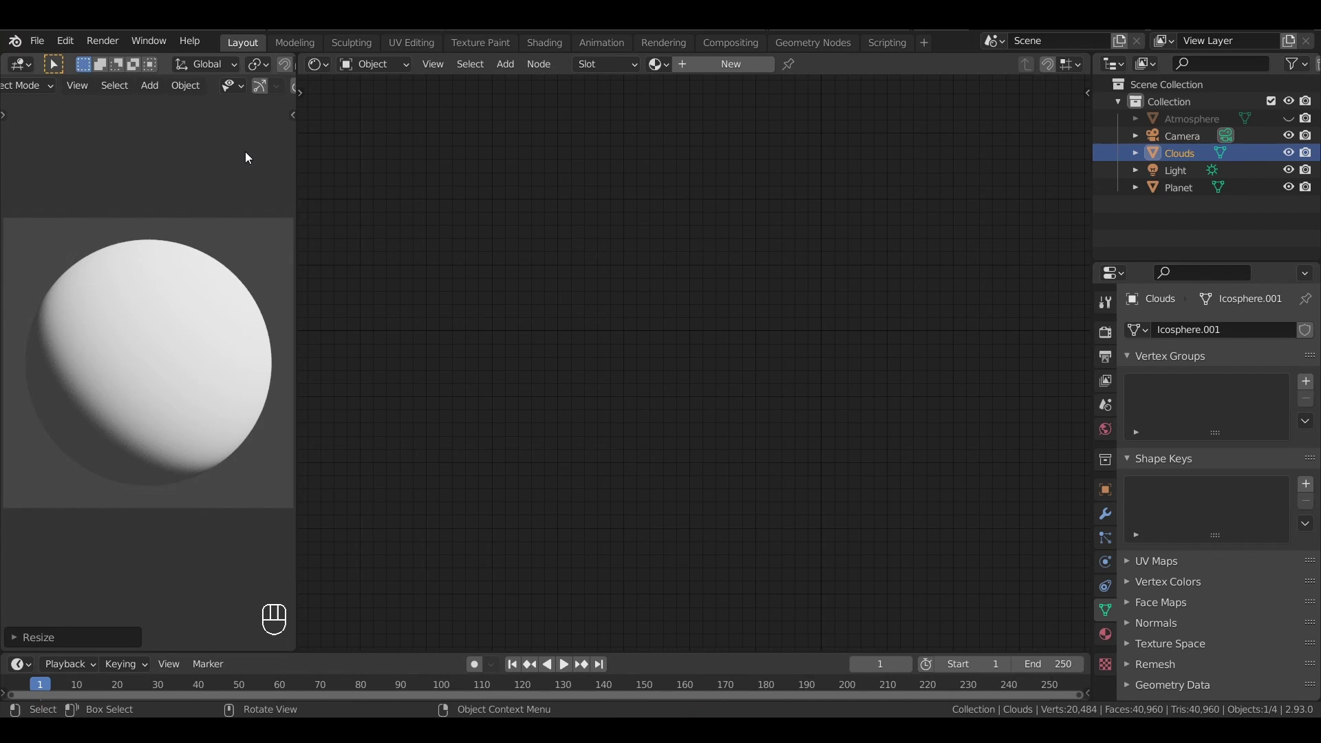
left_click(737, 64)
middle_click(793, 147)
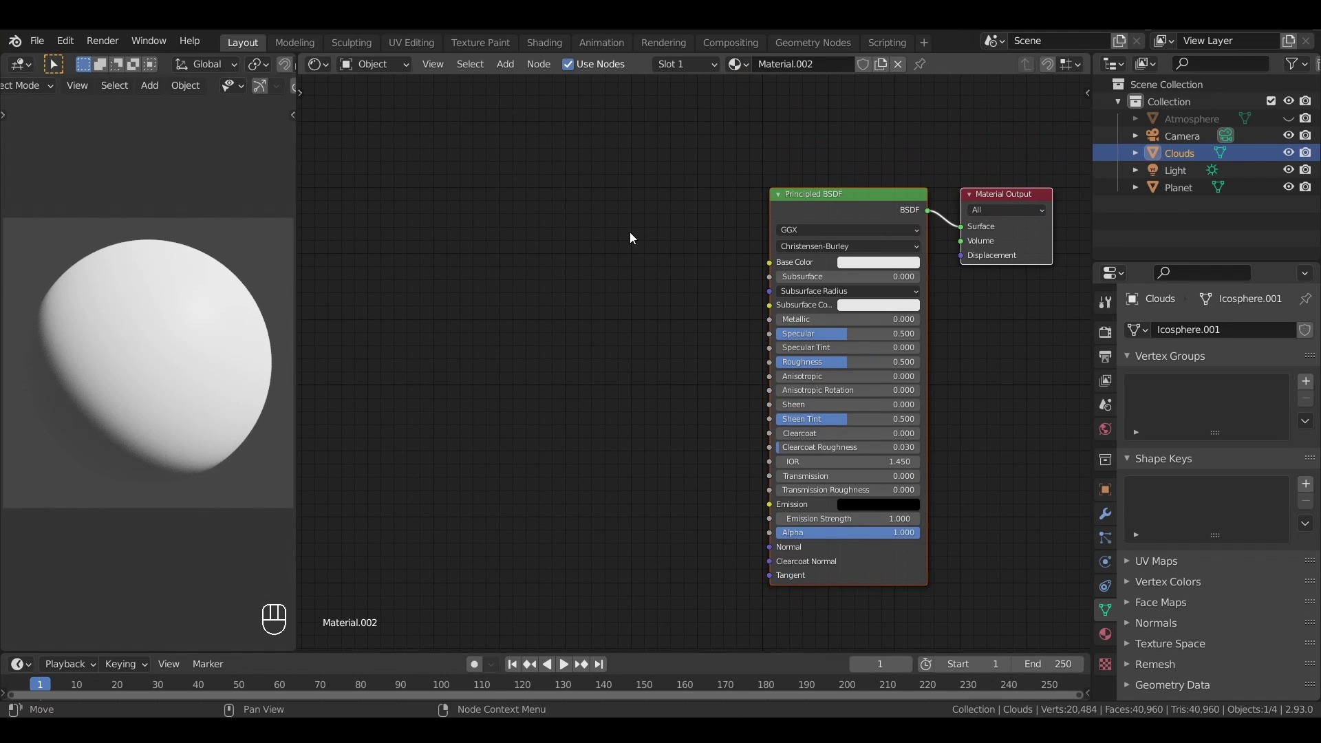
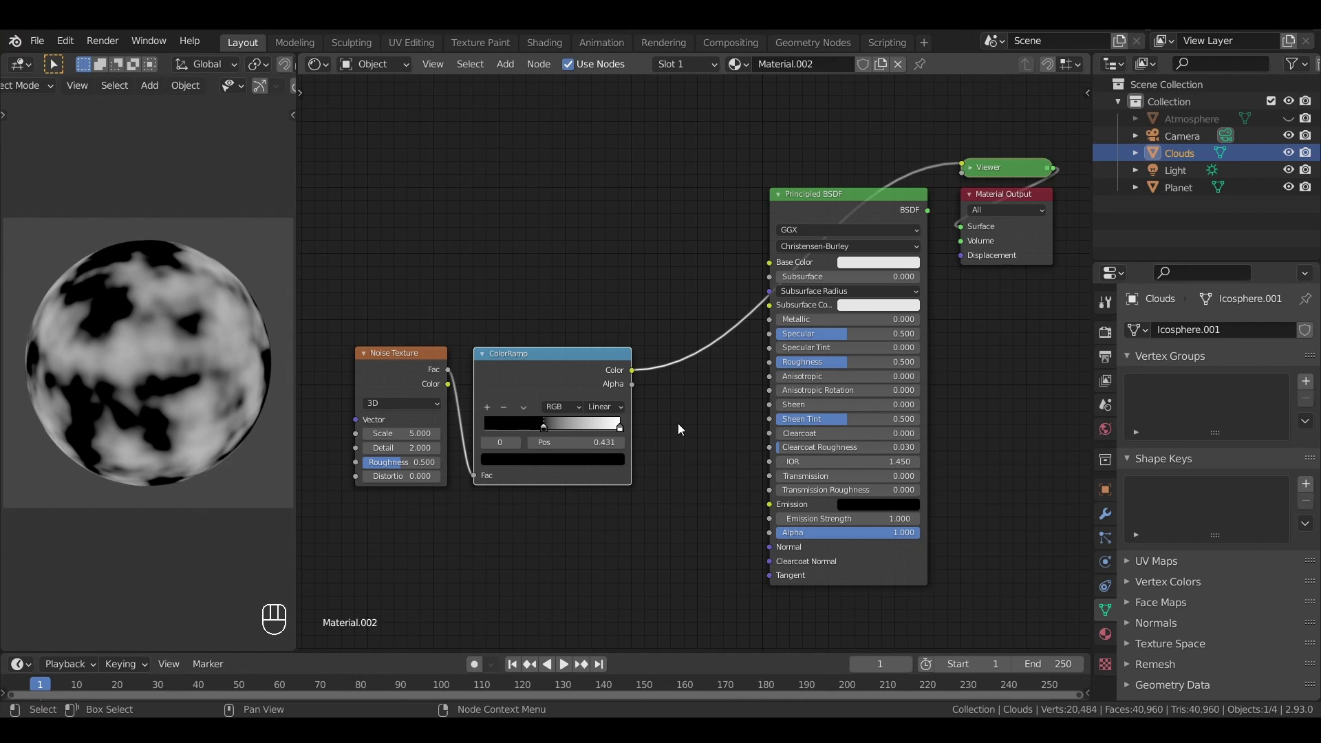
left_click_drag(633, 373, 678, 391)
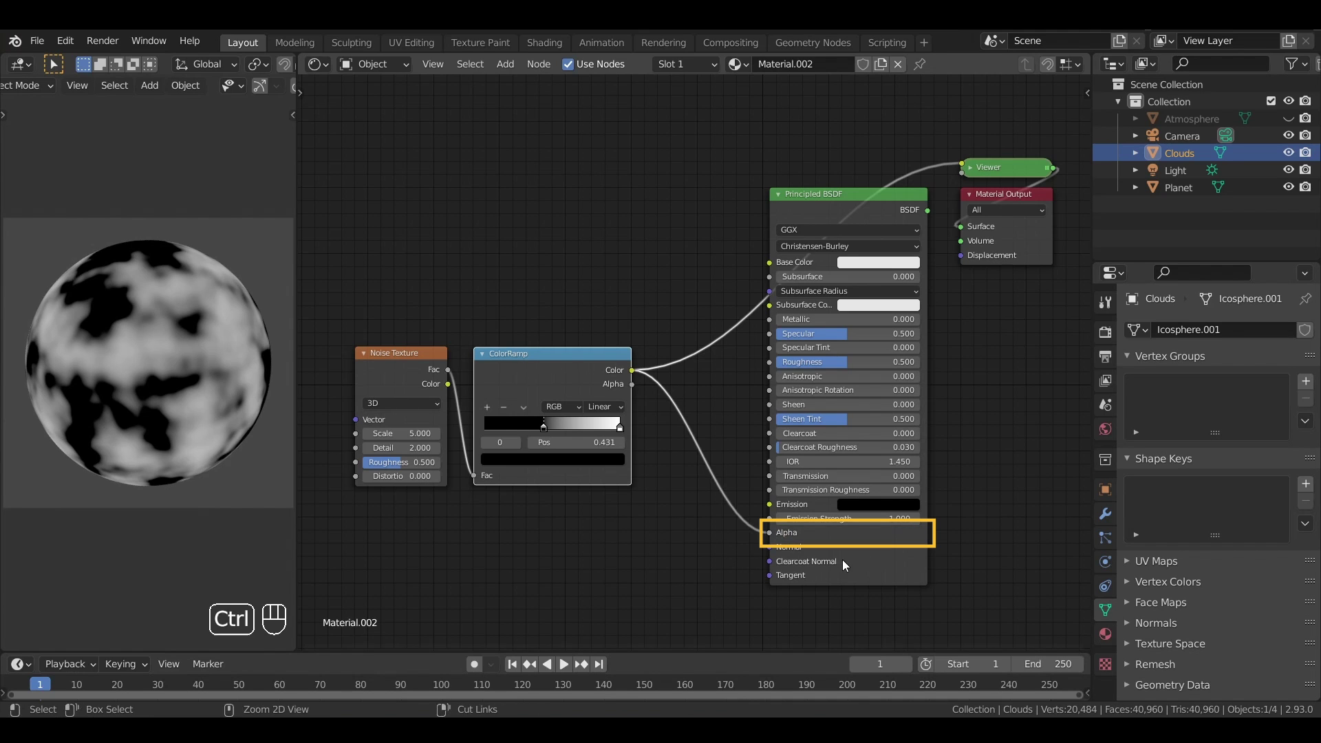
left_click(895, 544)
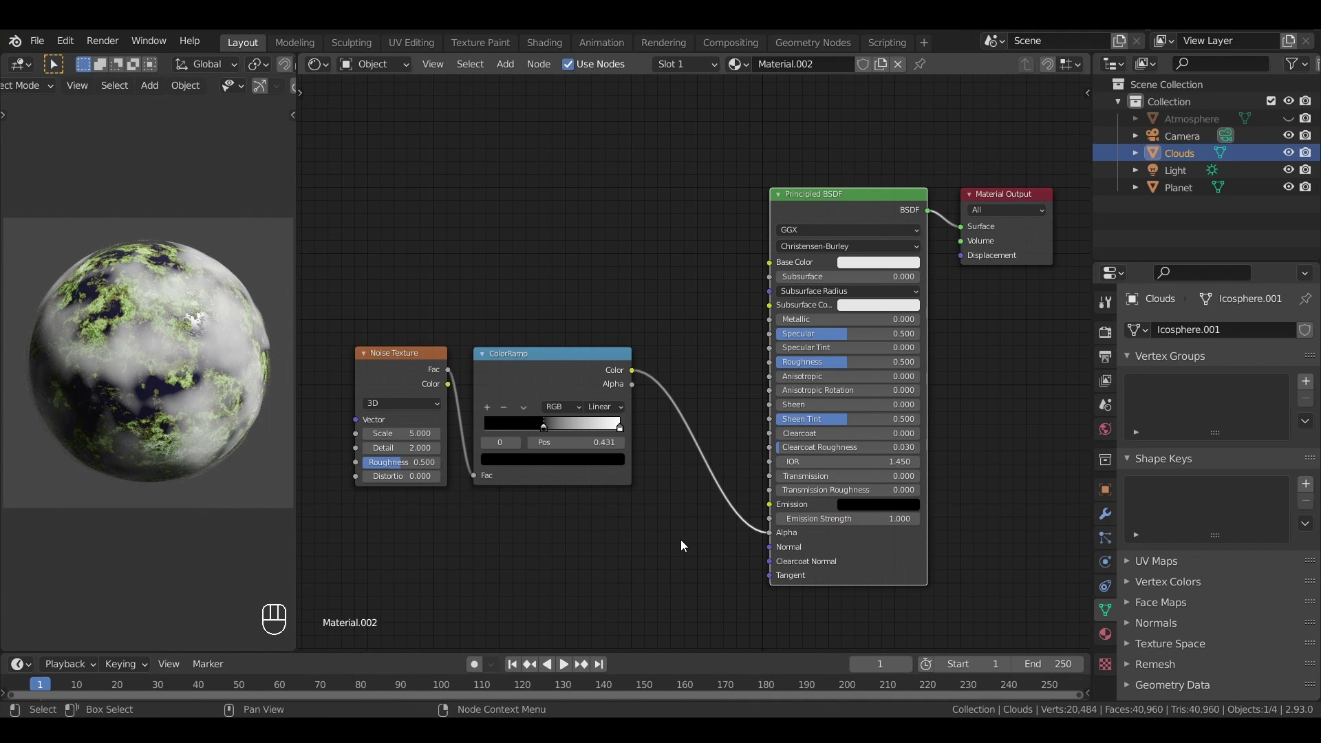
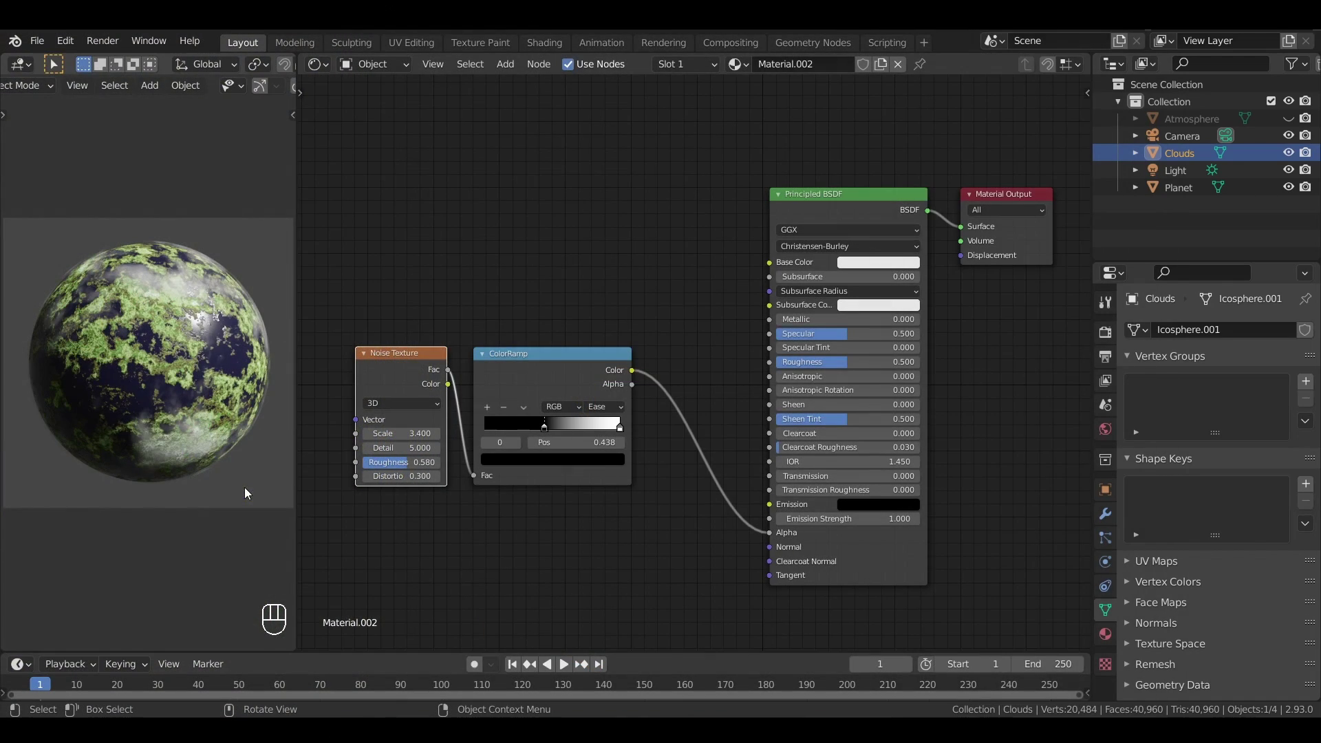
- Unhide the Atmosphere sphere and select it
left_click_drag(1293, 119, 930, 111)
key("z")
key("s")
left_click(224, 237)
- Create a new material for the Atmosphere sphere
key("z")
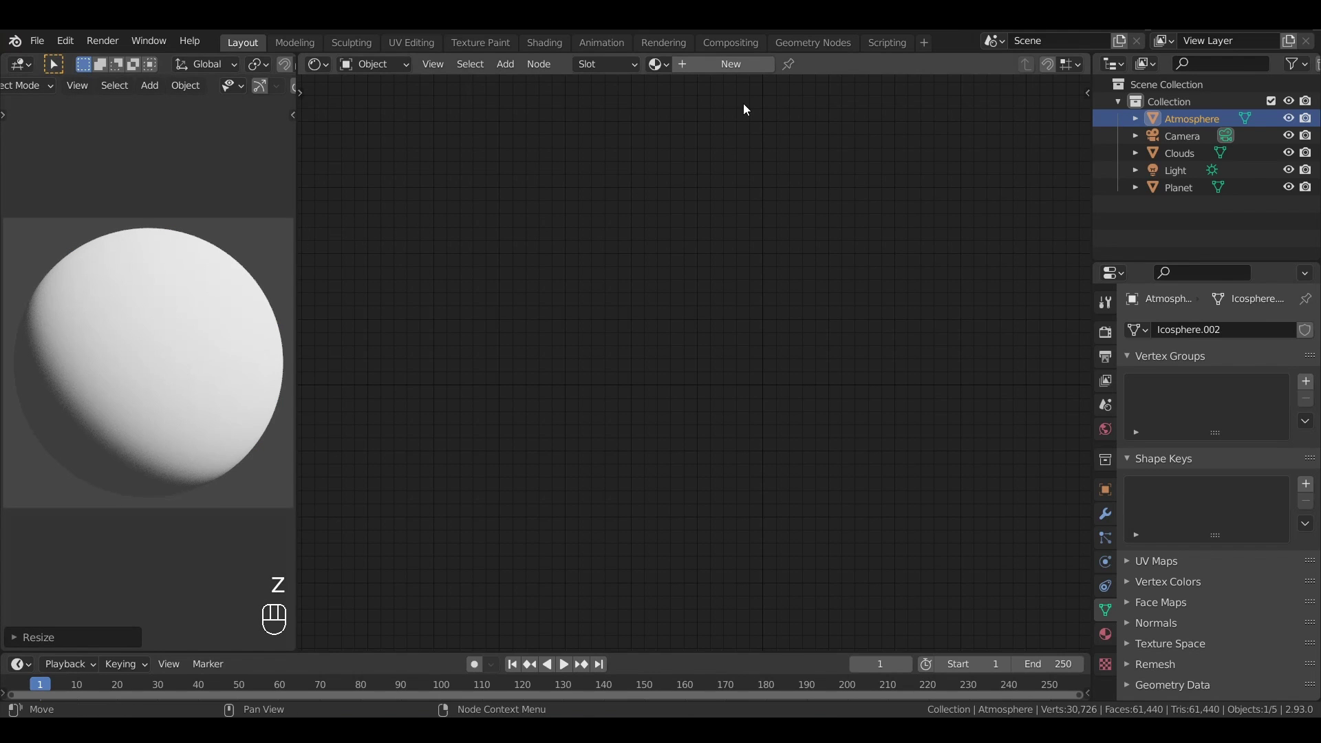
left_click(723, 63)
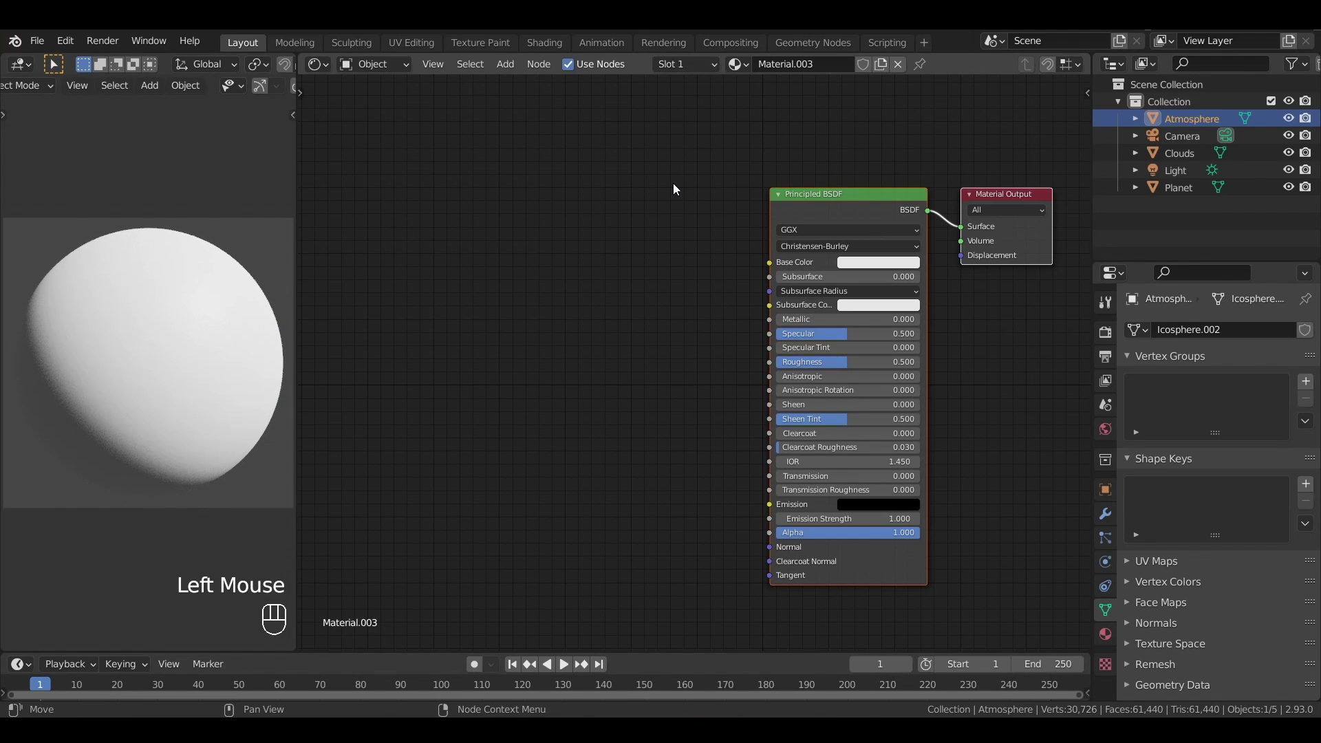
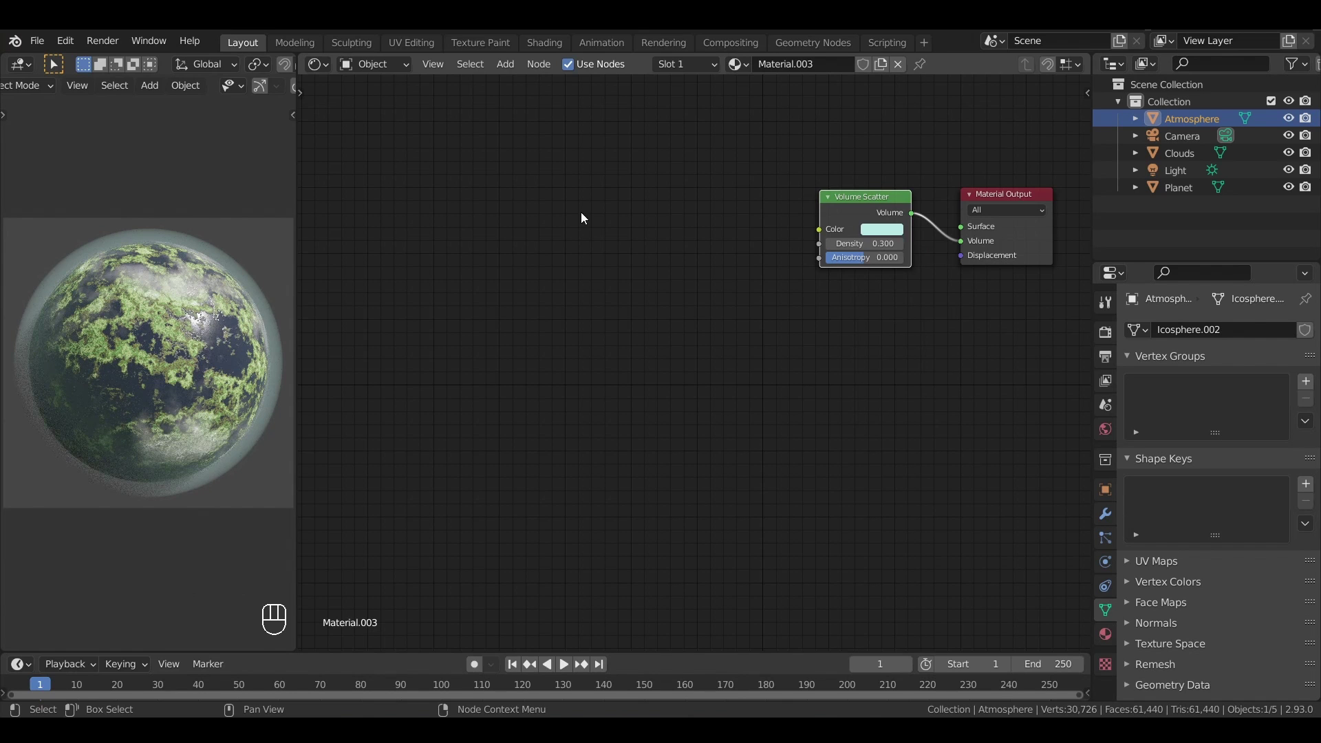
- Add Texture Coordinate and Mapping nodes feeding object coordinates into a spherical Gradient Texture
left_click(558, 203)
key("shift+a")
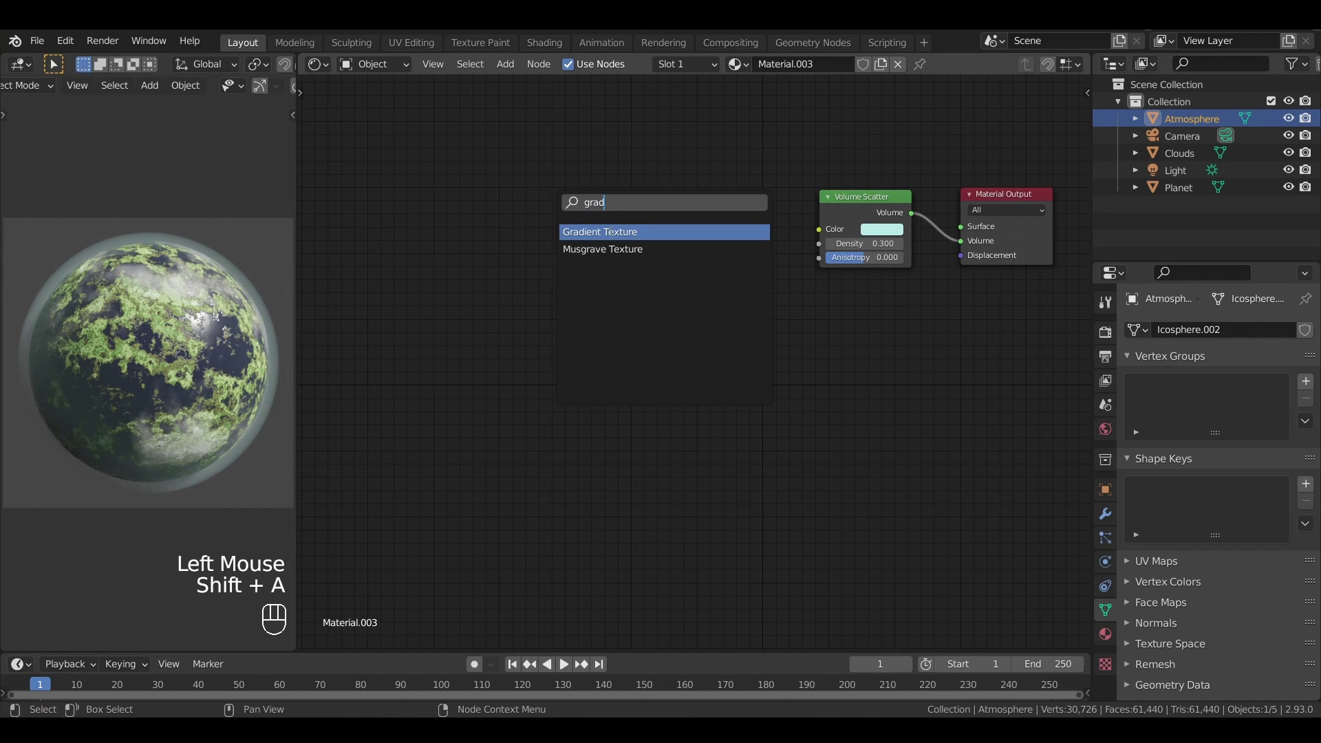
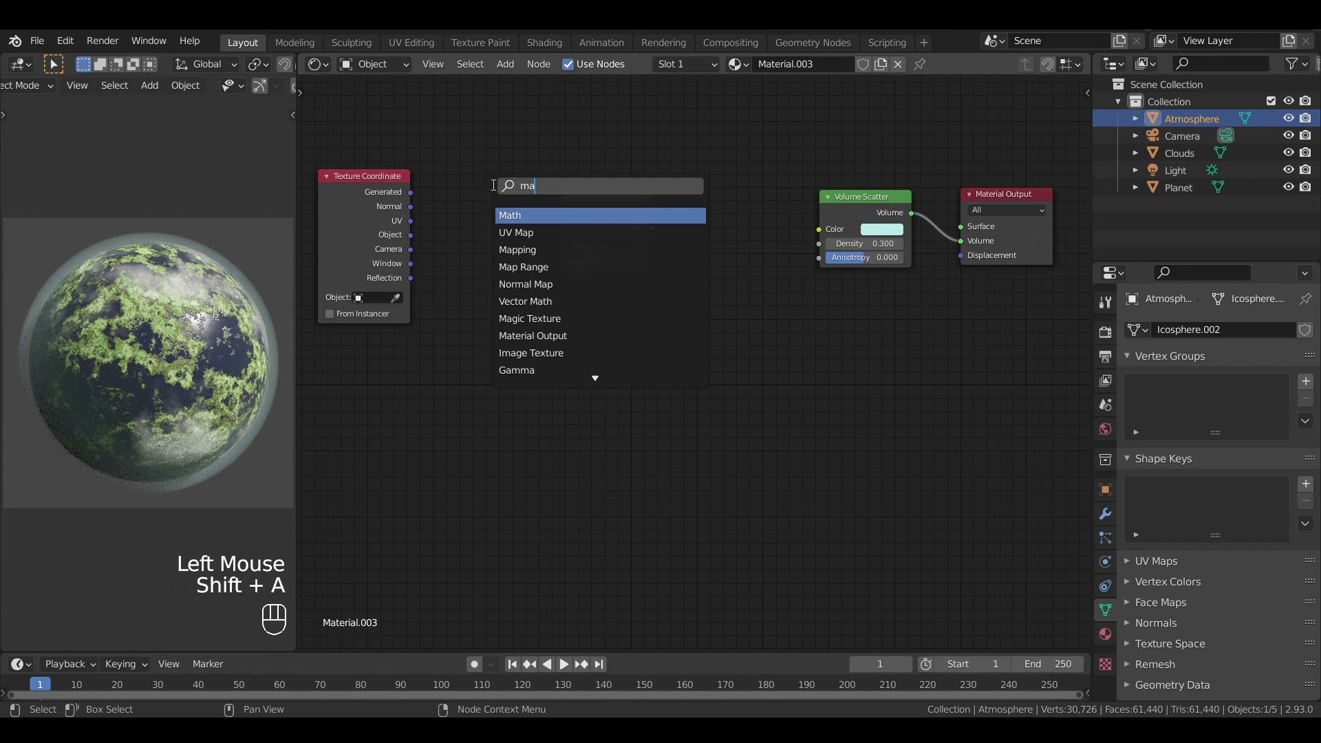
key("p")
left_click_drag(412, 241, 452, 224)
left_click_drag(547, 179, 569, 269)
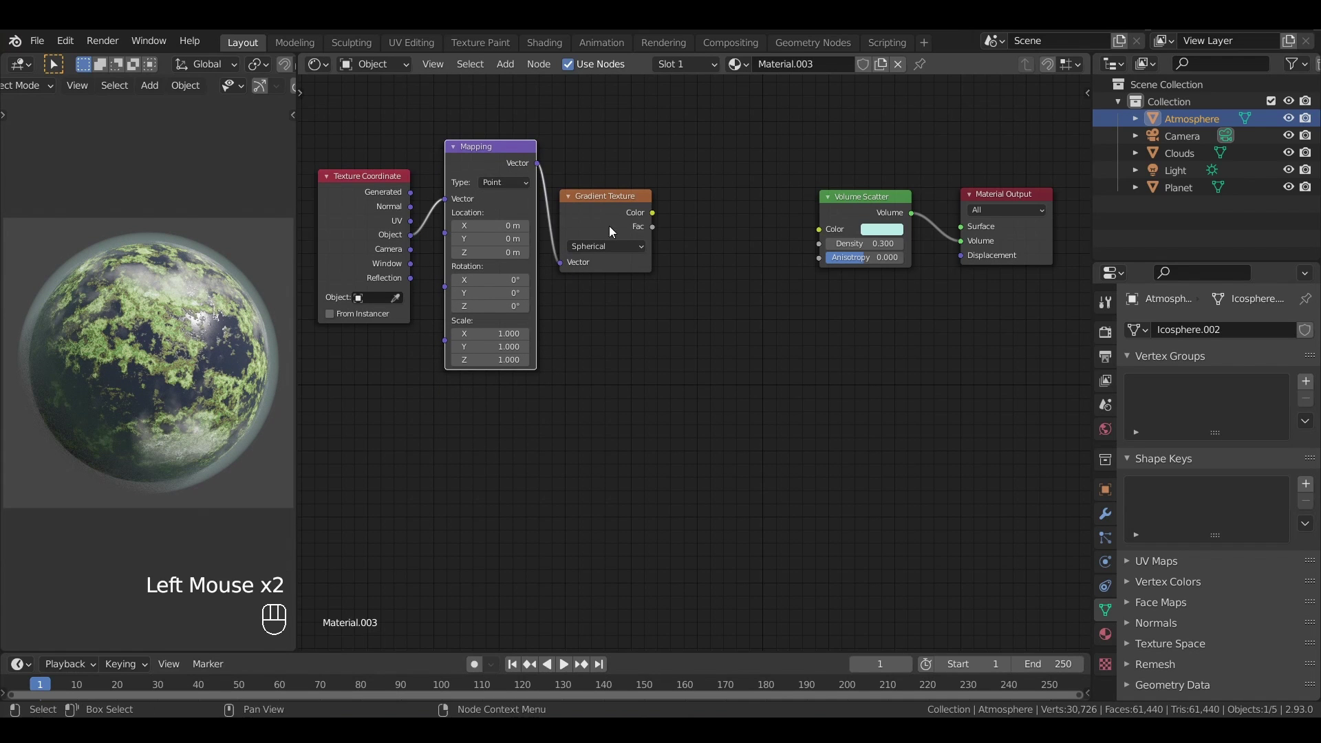
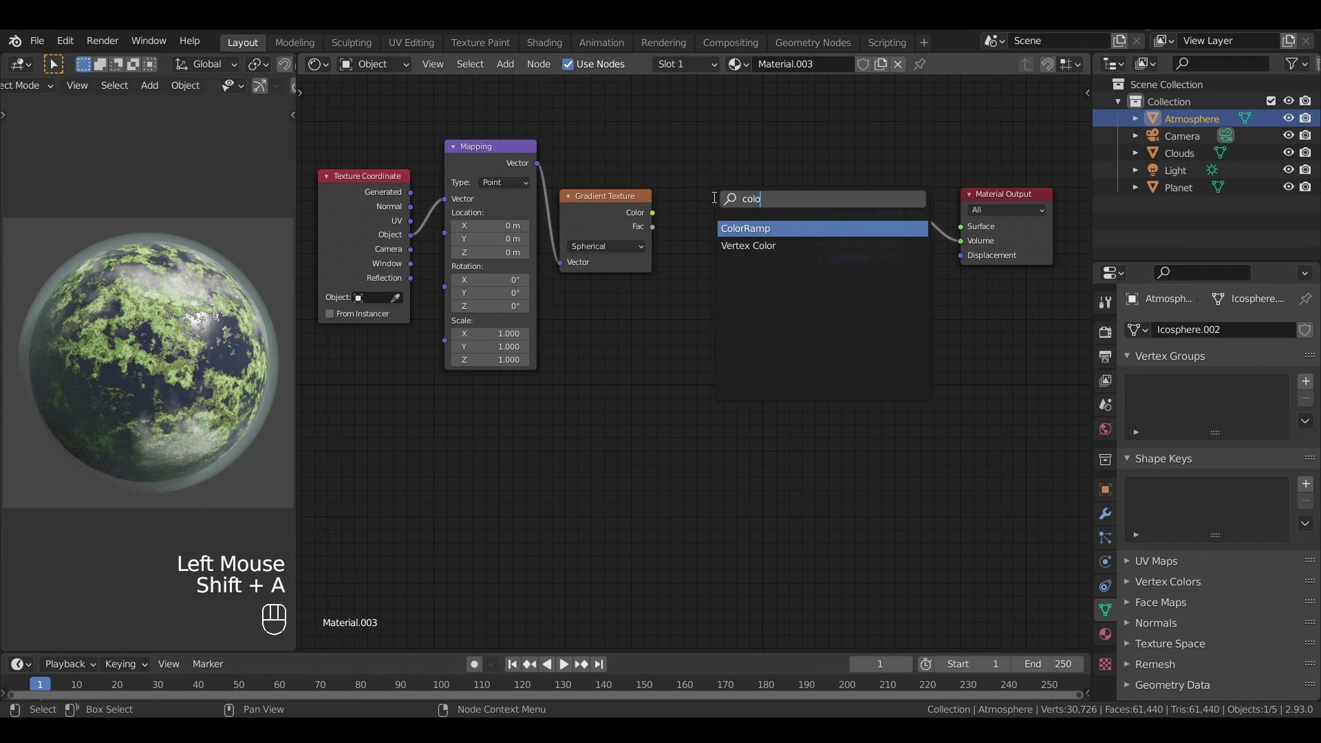
- Insert a ColorRamp after the gradient and wire it into the Volume Scatter density
left_click(847, 201)
key("ctrl+z")
left_click(723, 138)
left_click_drag(655, 213, 612, 216)
key("g")
left_click_drag(642, 214, 669, 280)
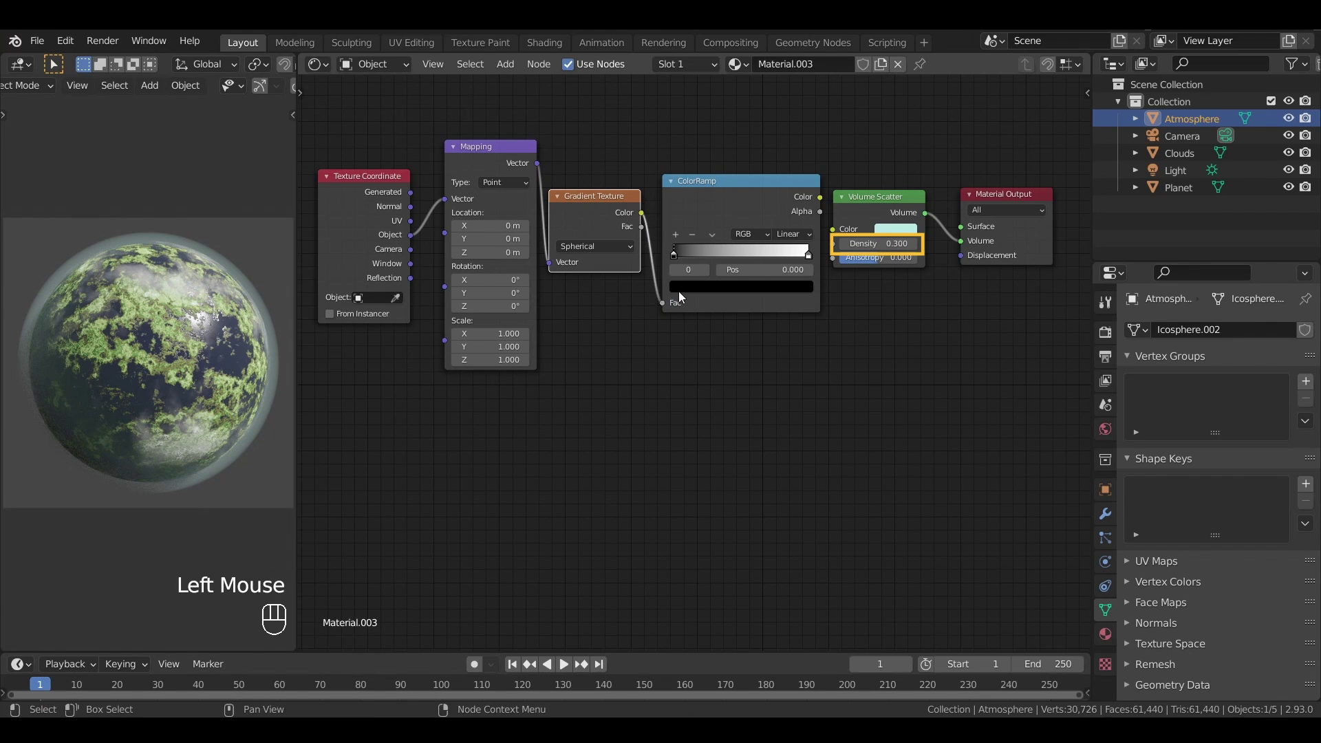
left_click_drag(823, 201, 843, 244)
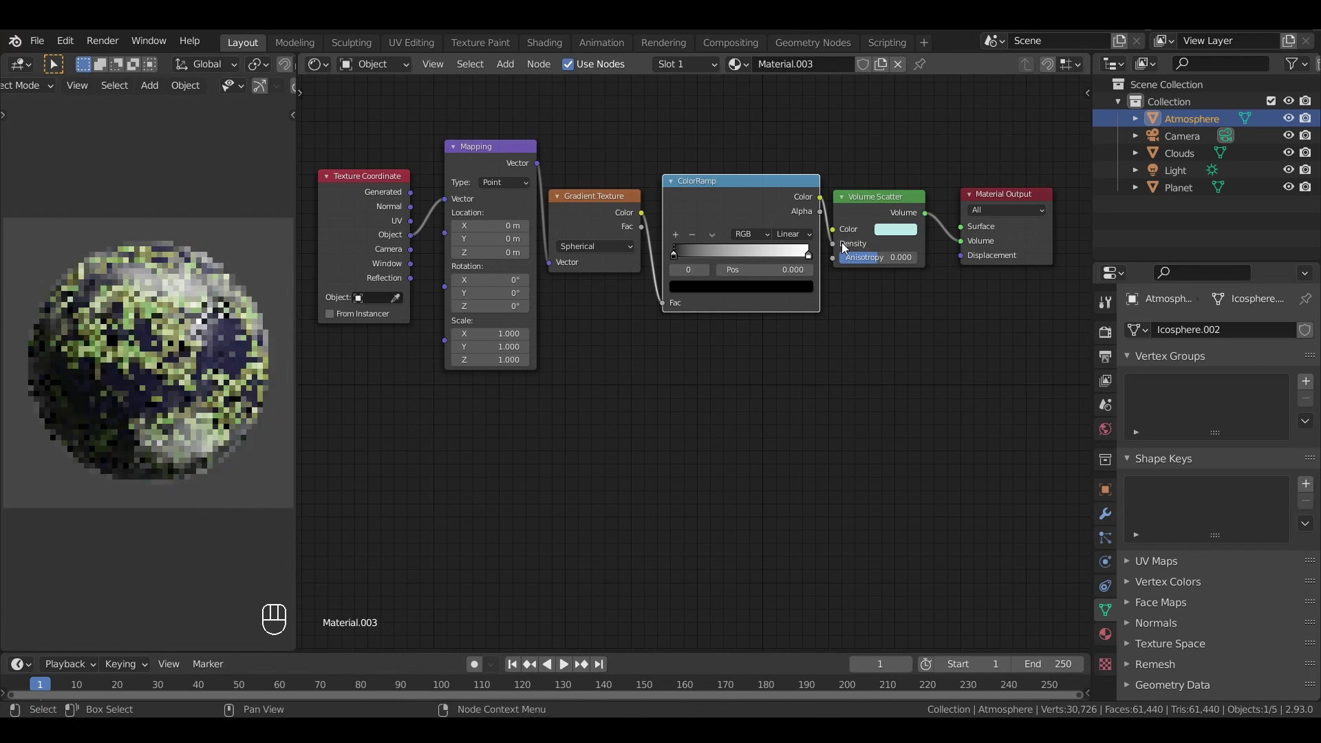
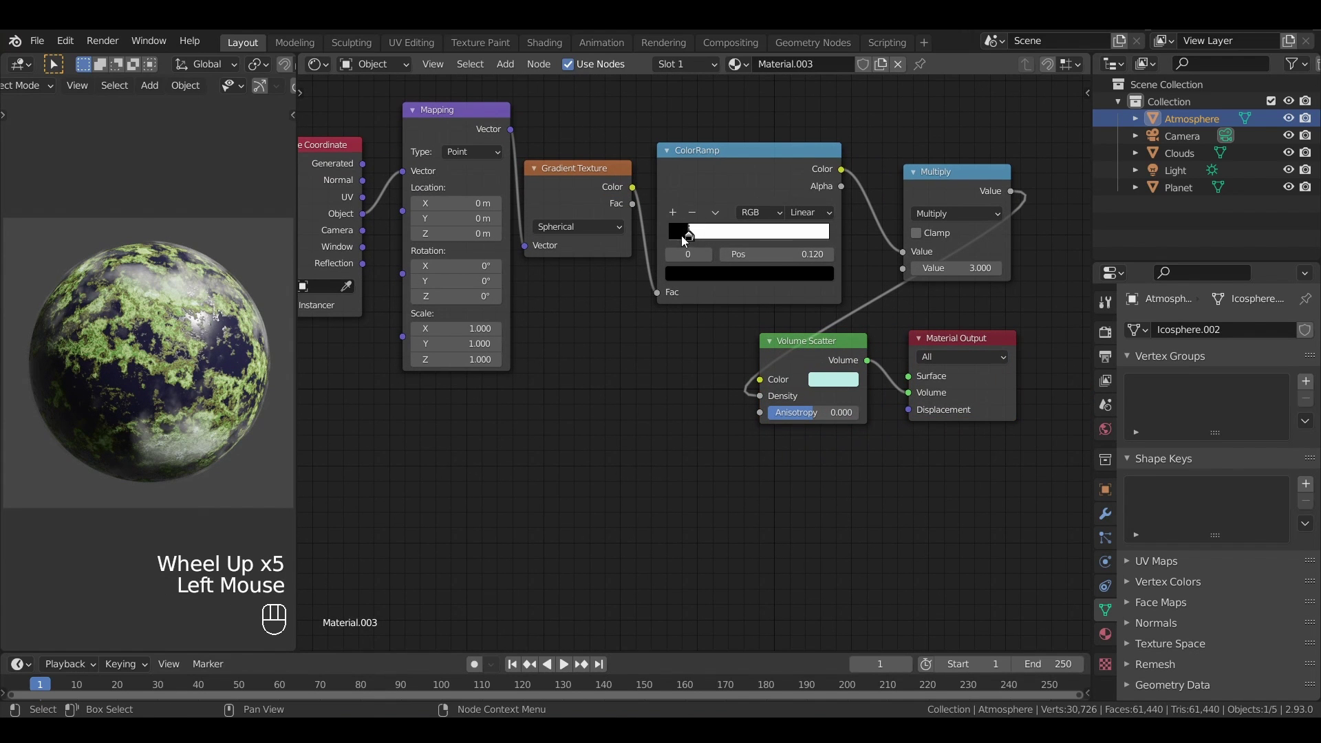
- Set the ColorRamp to Ease interpolation and move the black stop near 0.087, close to the white stop
left_click(686, 237)
key("z")
key("s")
left_click(267, 255)
key("z")
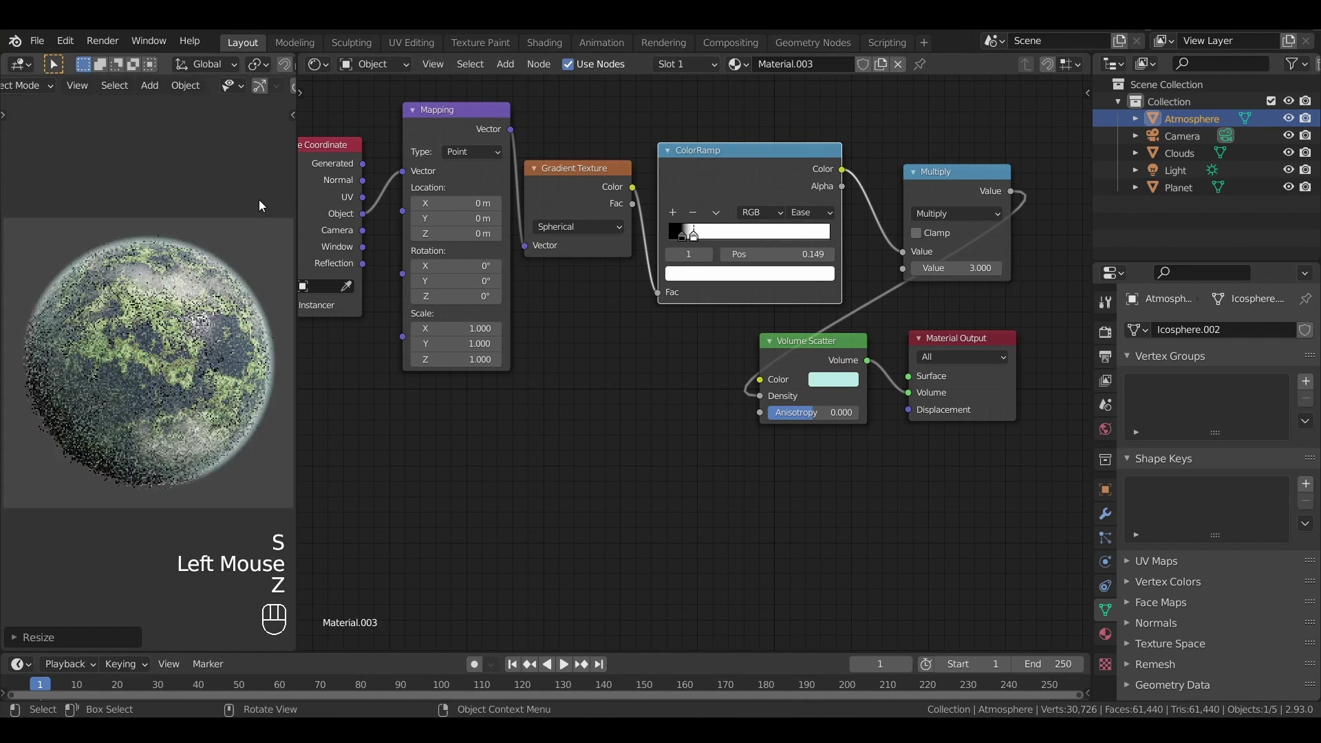
double_click(682, 239)
double_click(680, 240)
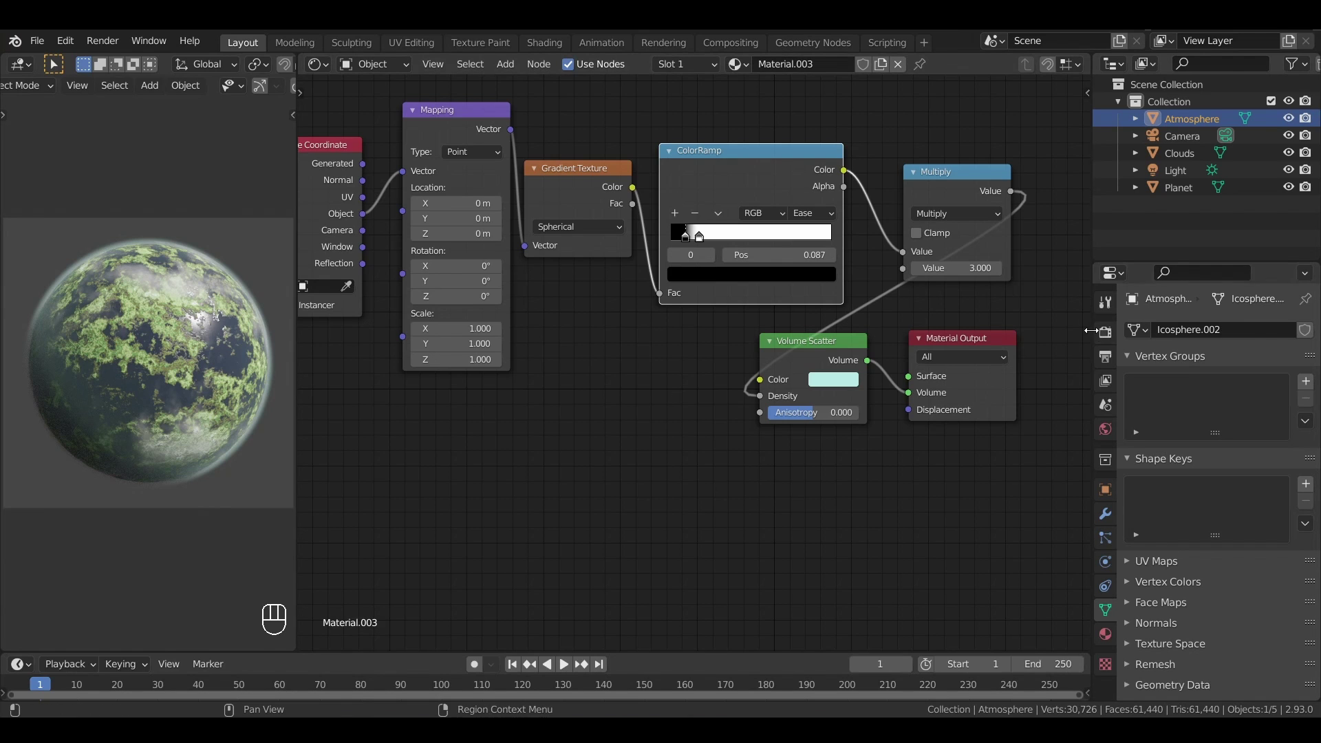
- Scroll the Cycles render properties past sampling toward light paths and volumes, then go to Compositing
left_click(1109, 335)
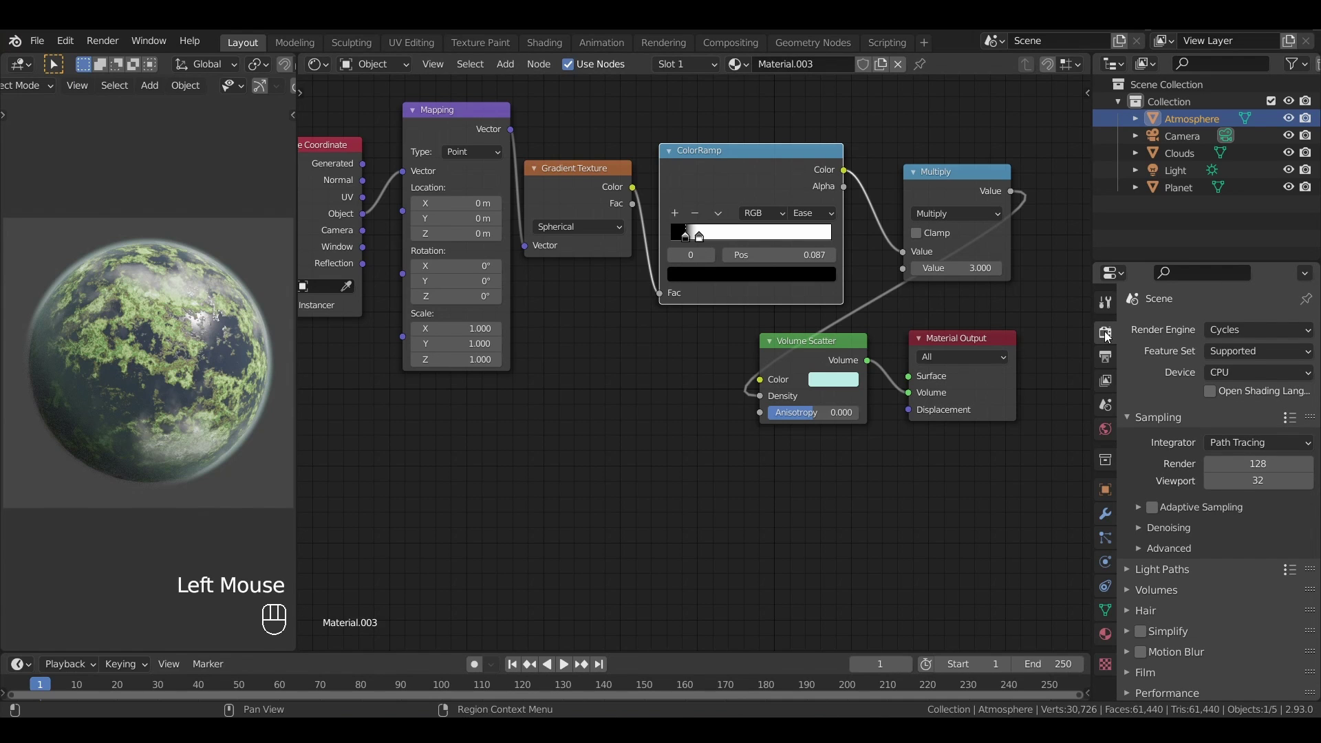
scroll("down", 3)
left_click_drag(1162, 592, 1208, 536)
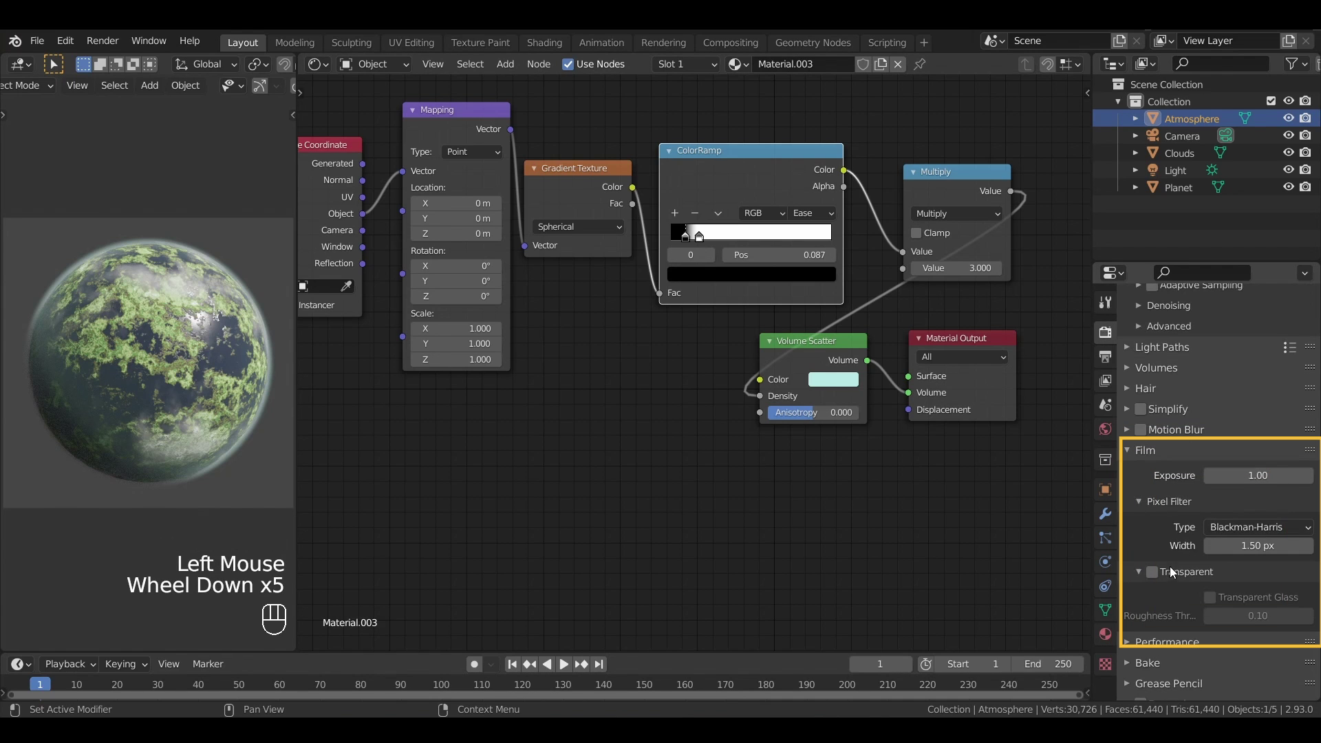
left_click(1150, 573)
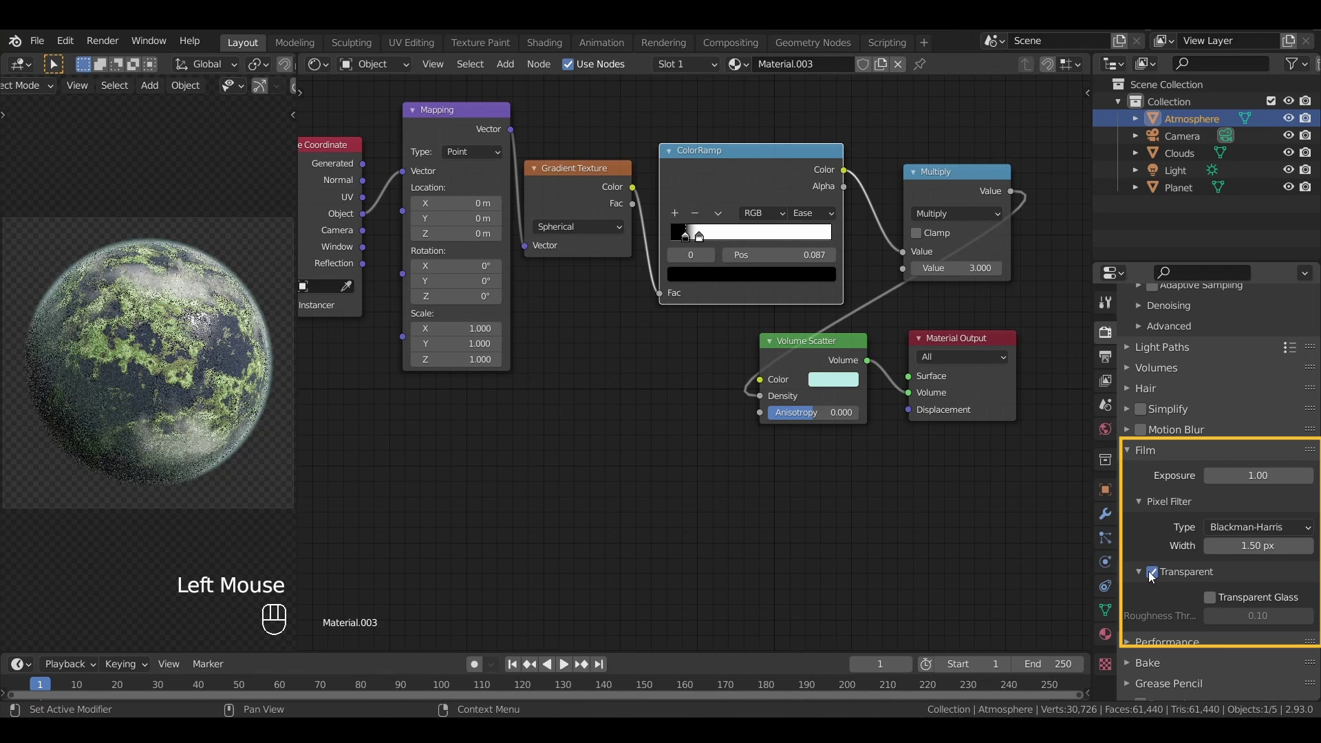